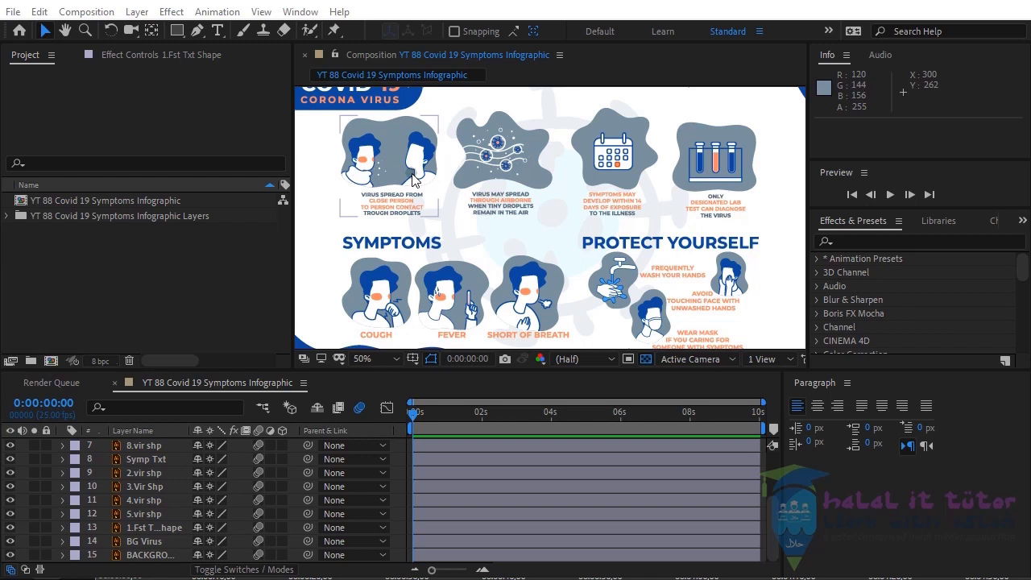
- Select the COVID-19 title banner at time 0:00:00 and reveal its Position property
{"action": "middle_click", "coordinate": [405, 178]}
{"action": "left_click", "coordinate": [426, 166]}
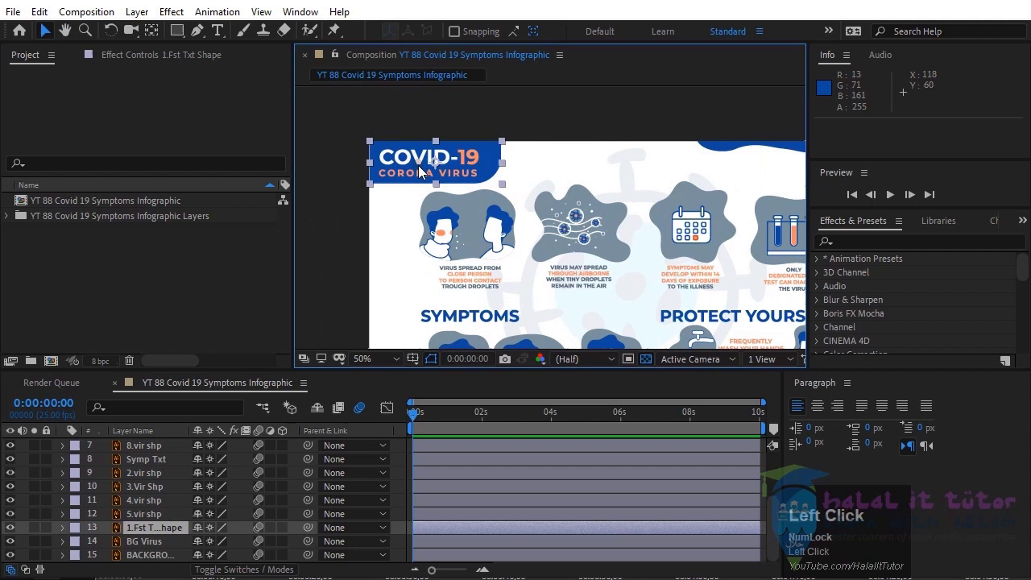
{"action": "scroll", "scroll_direction": "up", "scroll_amount": 3}
{"action": "middle_click", "coordinate": [477, 192]}
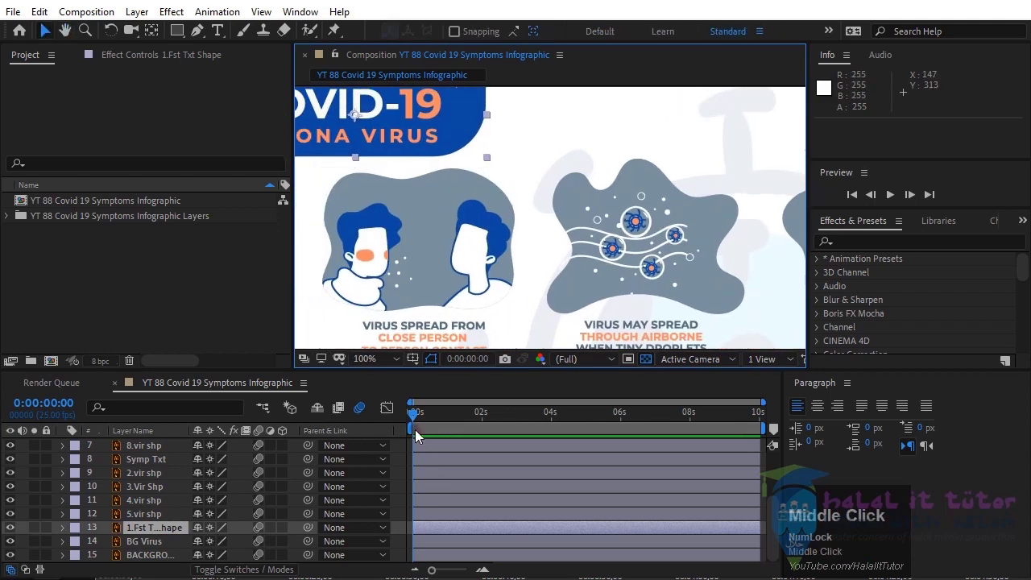
{"action": "left_click", "coordinate": [140, 516]}
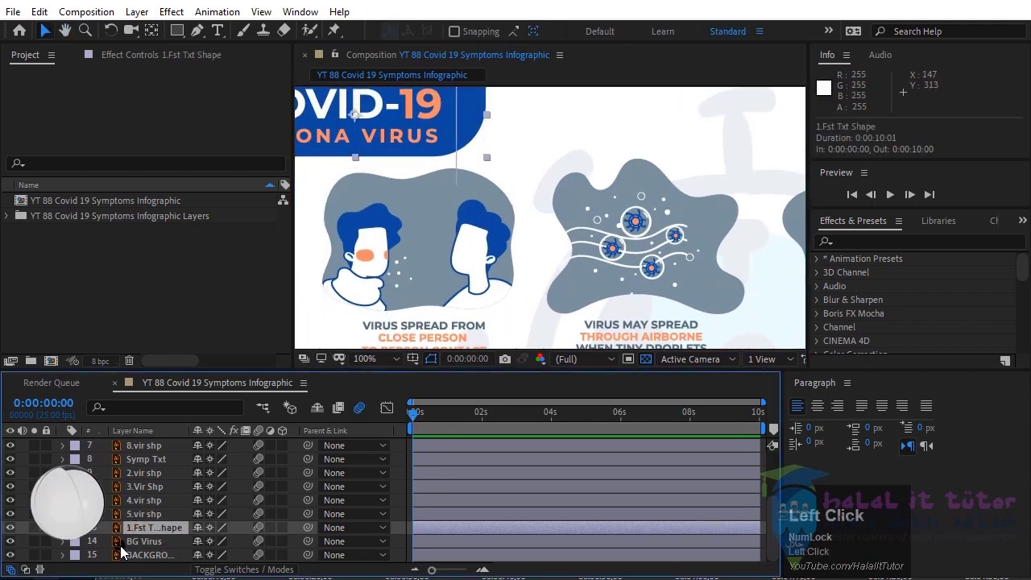
{"action": "key", "text": "p"}
- Keyframe the banner's Position at 0:00:00 and 0:00:10, returning to the first keyframe
{"action": "left_click", "coordinate": [109, 546]}
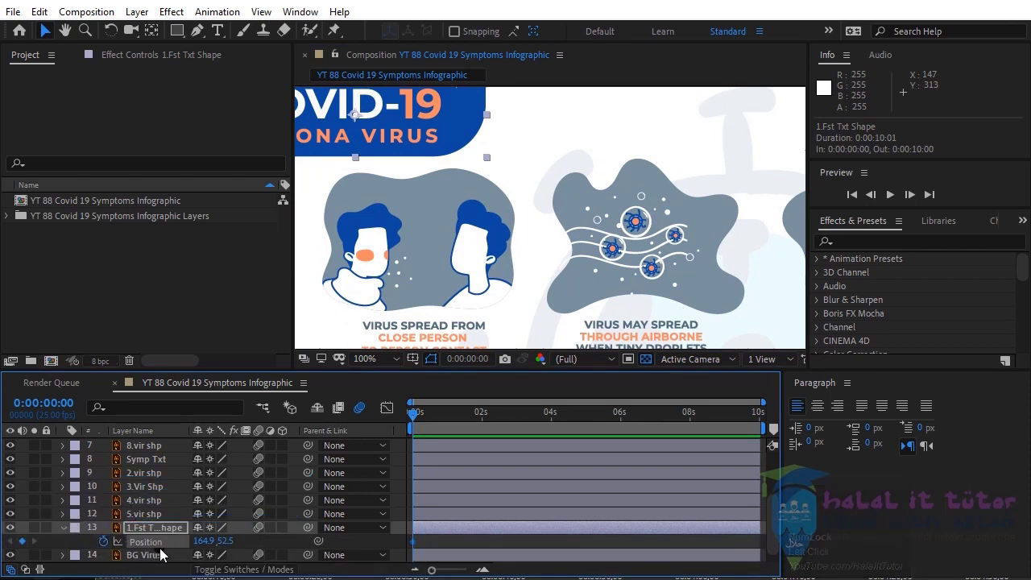
{"action": "left_click", "coordinate": [166, 551]}
{"action": "key", "text": "shift+Page_Down"}
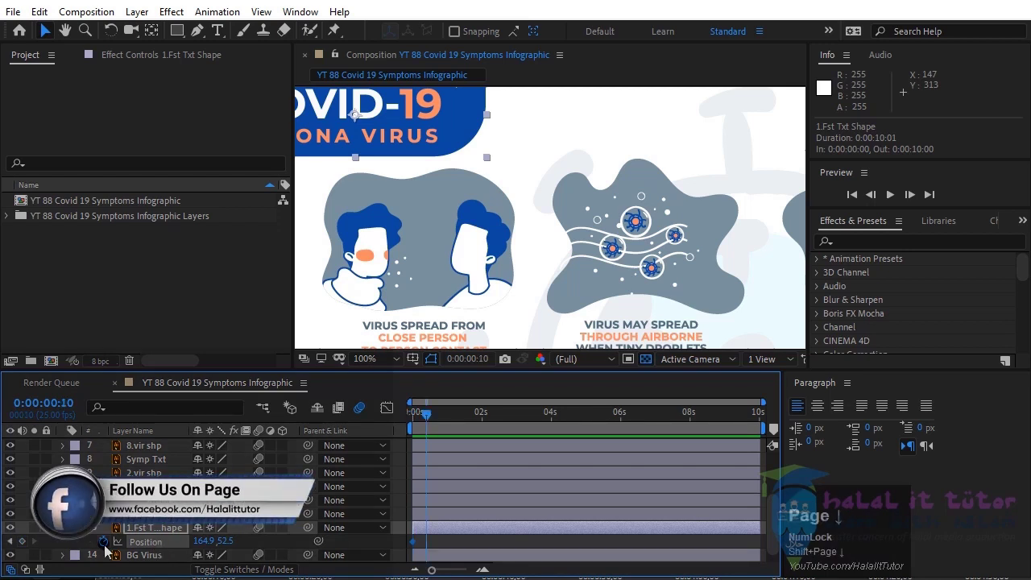
{"action": "left_click", "coordinate": [29, 545]}
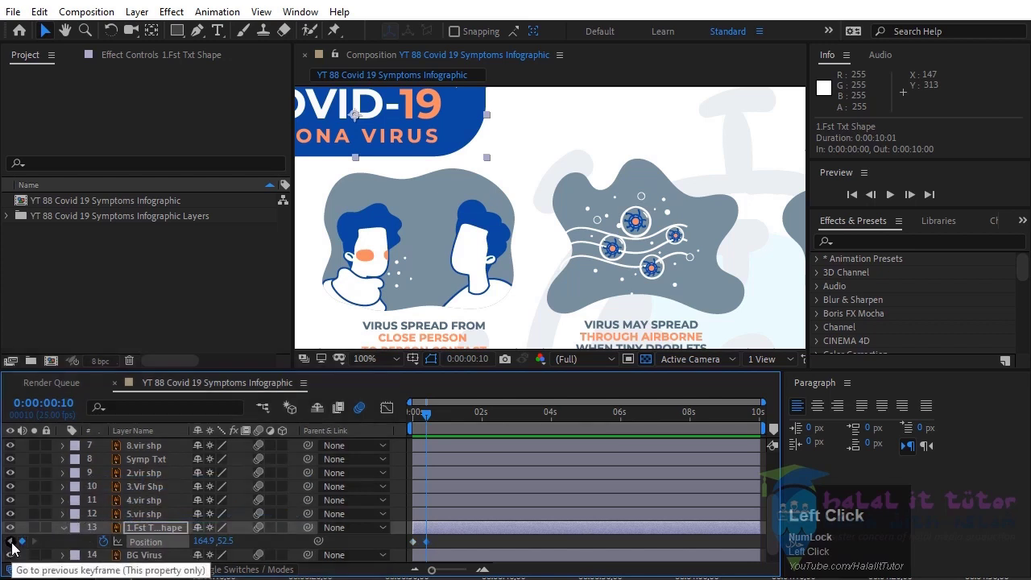
{"action": "left_click", "coordinate": [17, 546]}
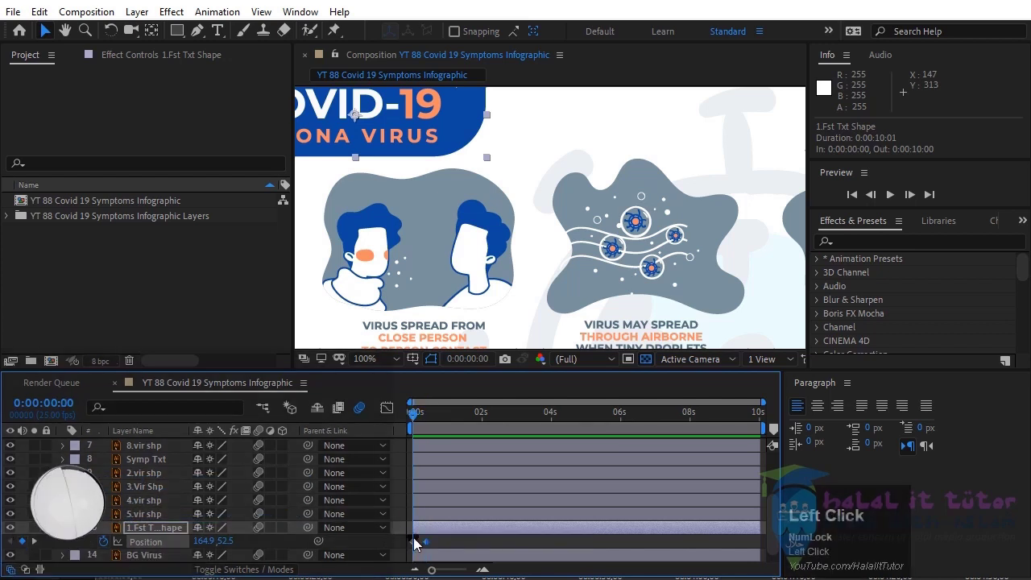
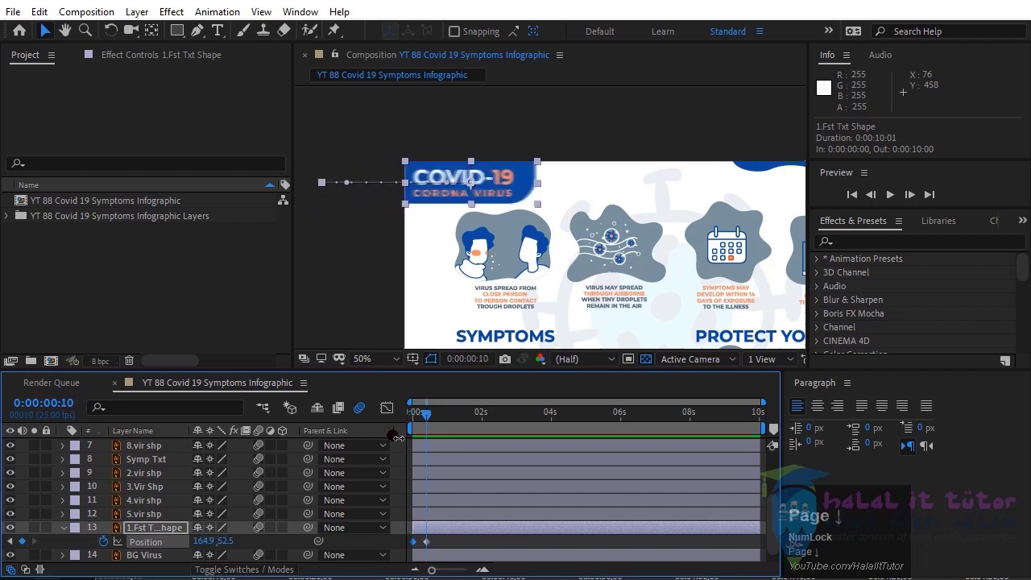
- Trim the two-people icon layer to start at frame twenty and begin Position keyframing there
{"action": "left_click", "coordinate": [525, 283]}
{"action": "key", "text": "i"}
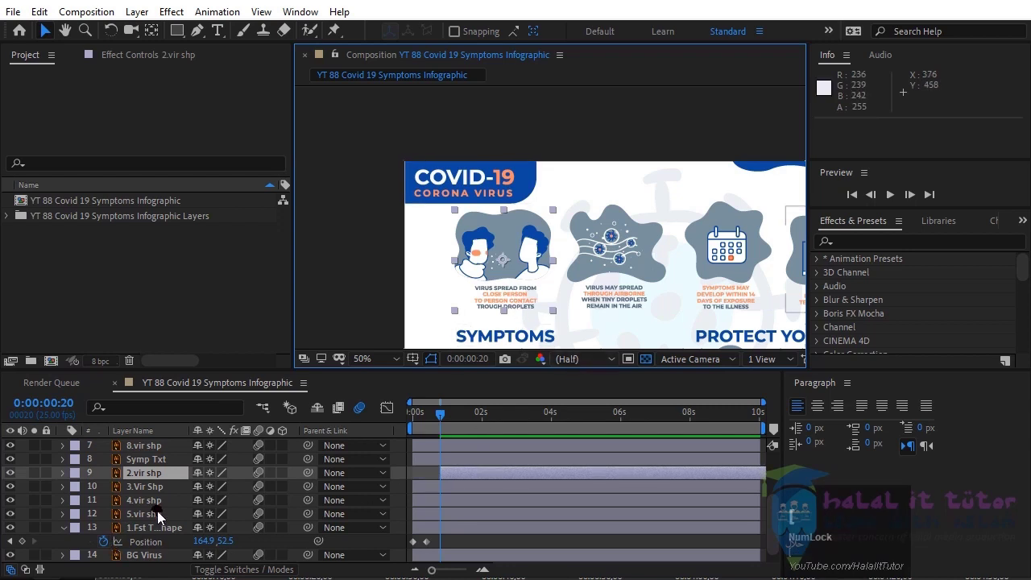
{"action": "key", "text": "p"}
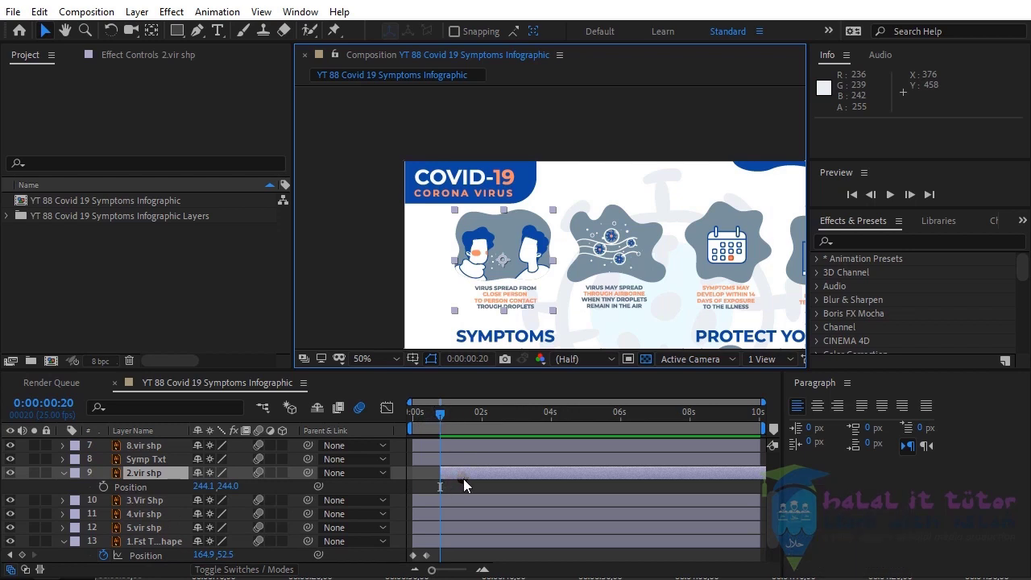
{"action": "left_click", "coordinate": [110, 490]}
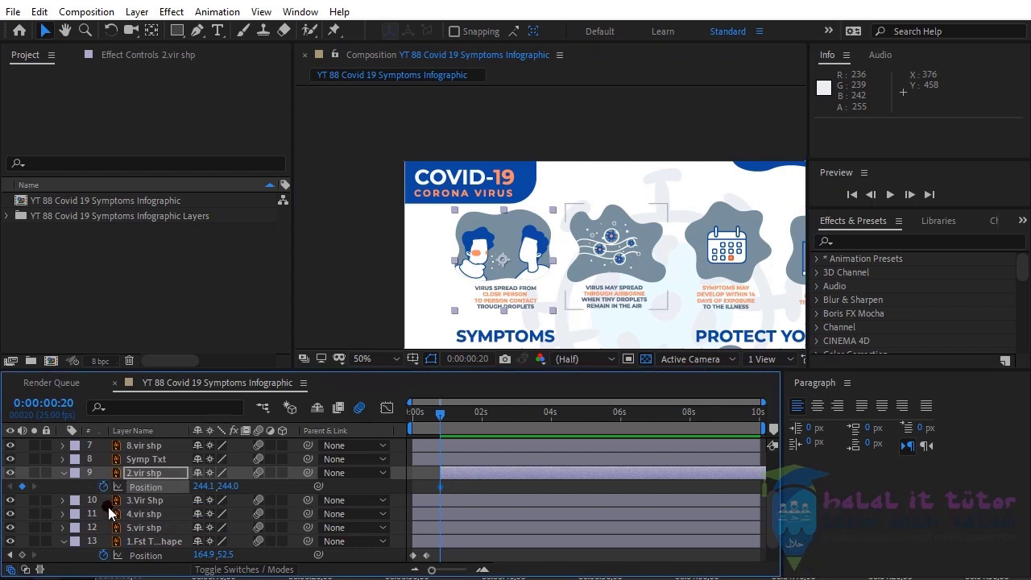
- Add a keyframe ten frames later and move the icon off-screen left at its start
{"action": "left_click", "coordinate": [115, 510]}
{"action": "key", "text": "shift+Page_Down"}
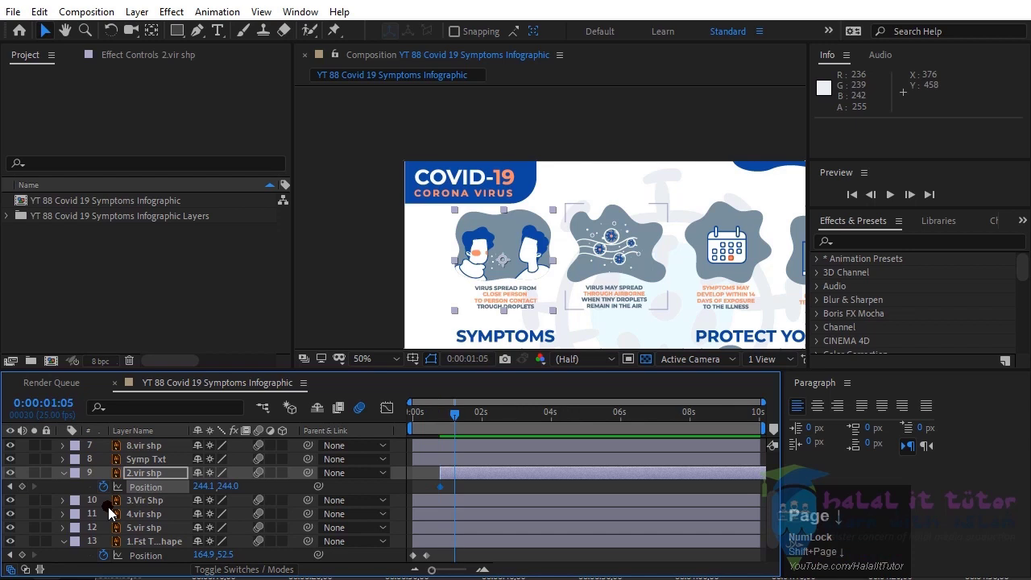
{"action": "left_click_drag", "start_coordinate": [28, 492], "coordinate": [454, 510]}
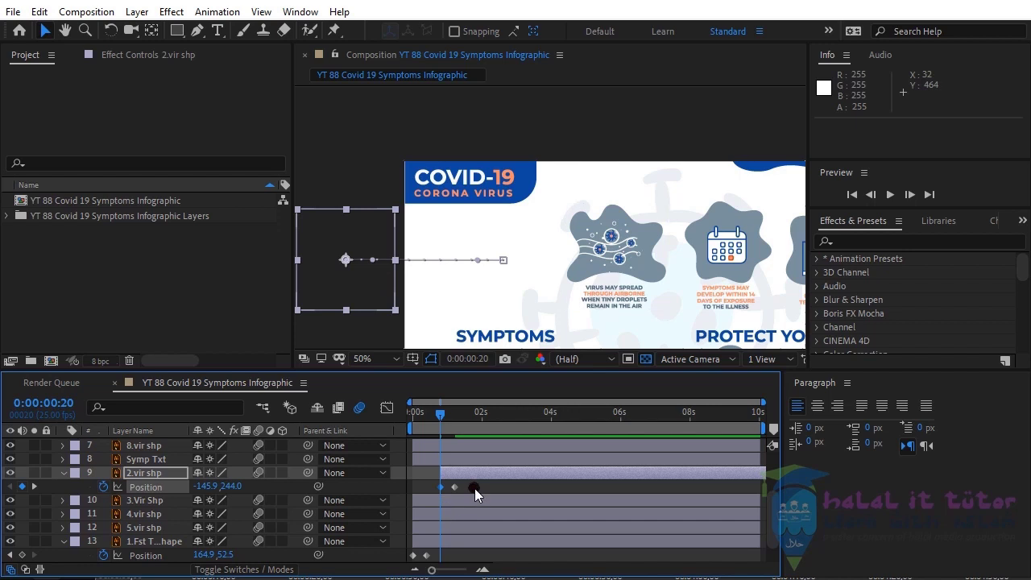
{"action": "left_click", "coordinate": [449, 417]}
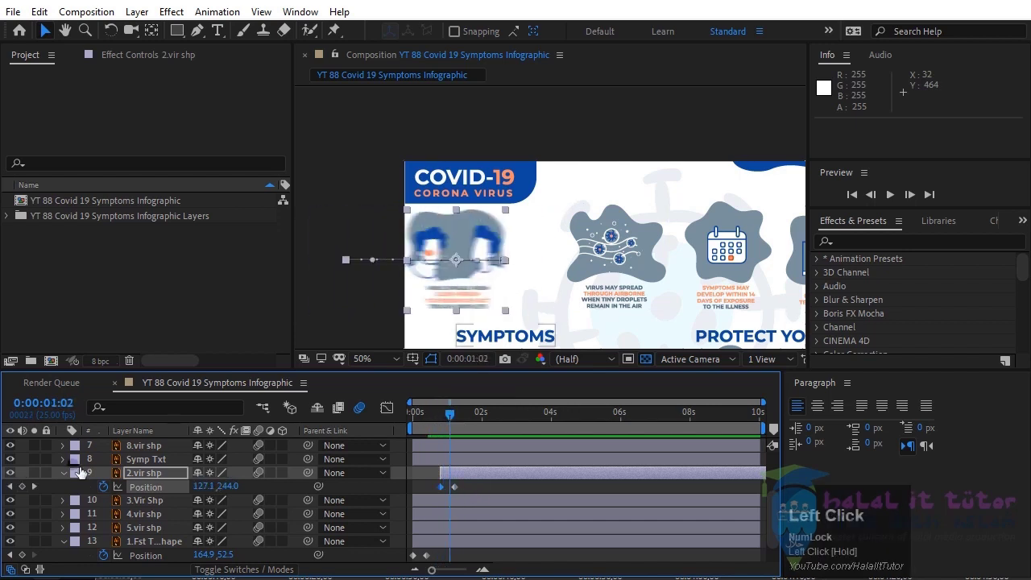
{"action": "key", "text": "Page_Down"}
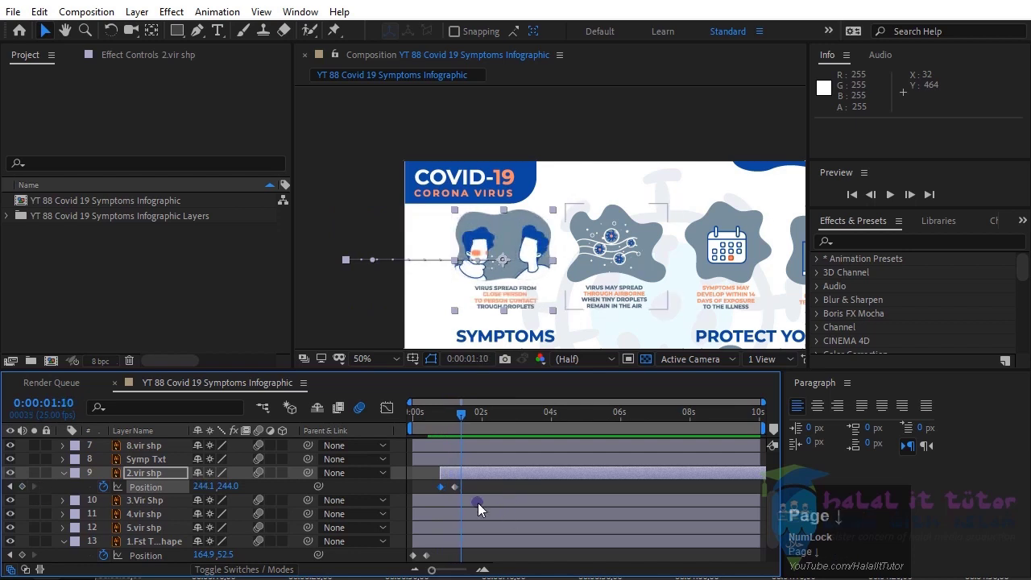
- Trim the airborne-droplets icon to start at 0:01:10 and keyframe its Position at 1:10 and 1:20
{"action": "left_click", "coordinate": [630, 256]}
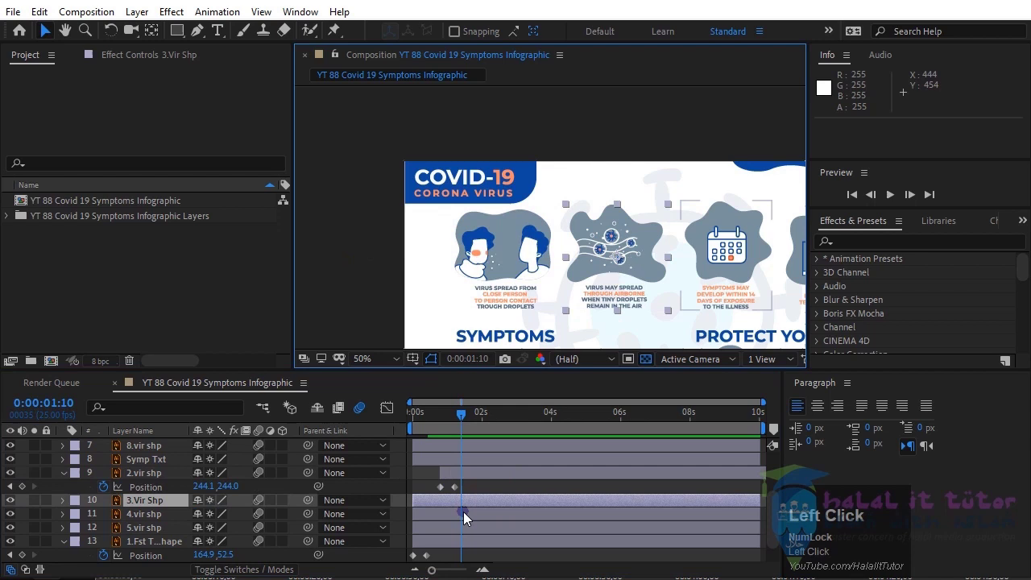
{"action": "key", "text": "l"}
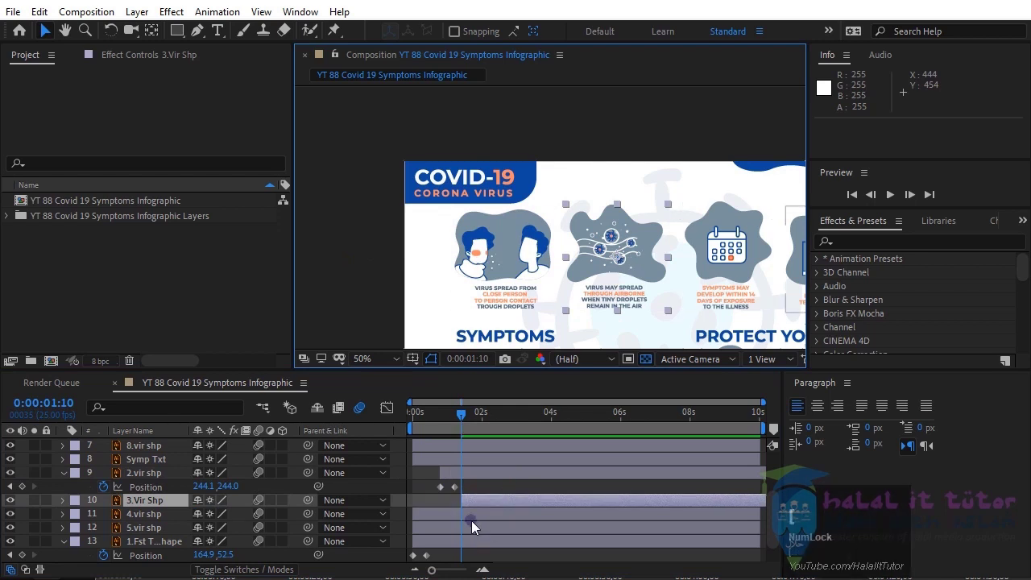
{"action": "key", "text": "p"}
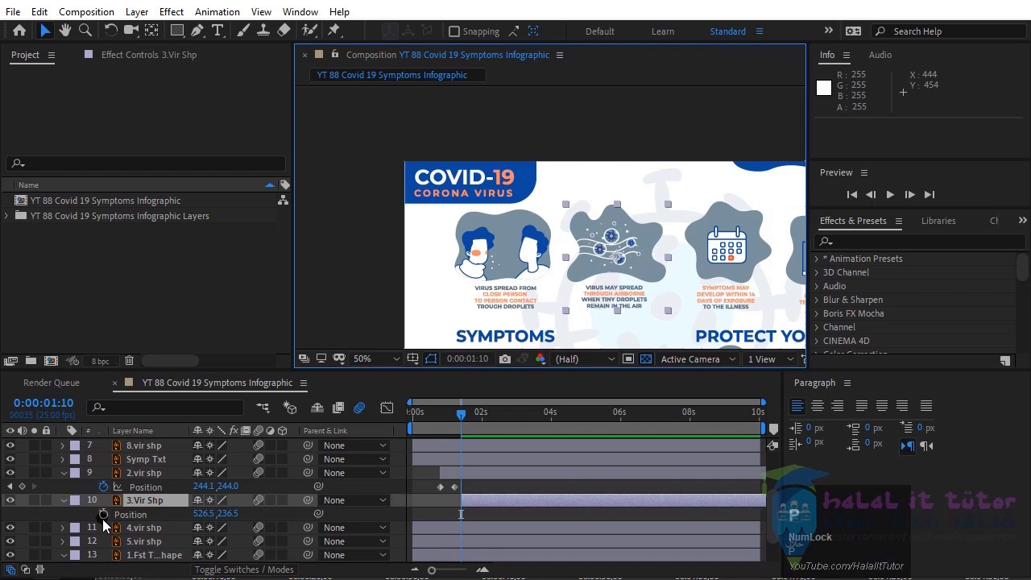
{"action": "left_click", "coordinate": [110, 518]}
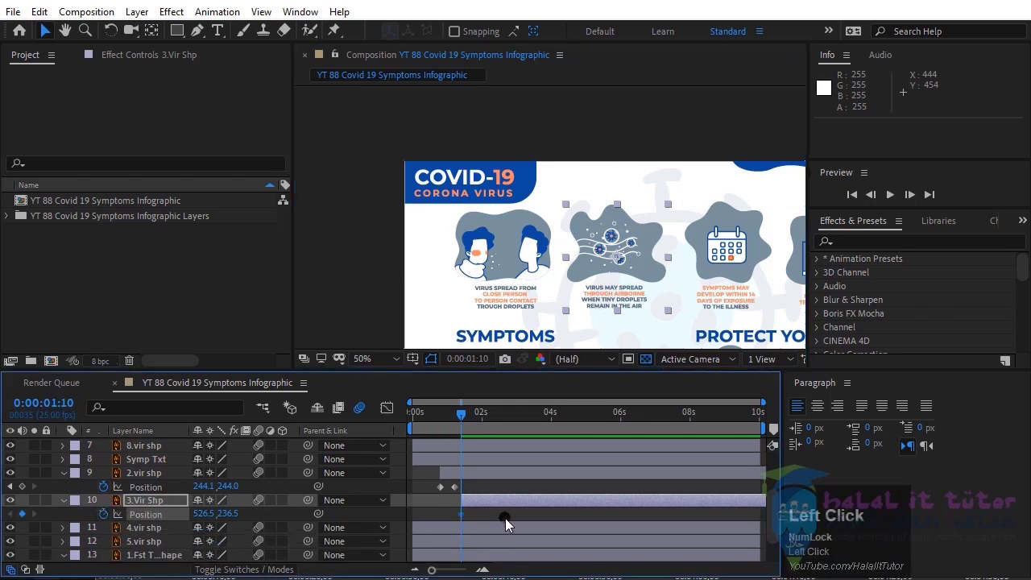
{"action": "key", "text": "shift+Num_Lock"}
{"action": "left_click", "coordinate": [511, 524]}
{"action": "key", "text": "shift+Page_Down"}
{"action": "left_click", "coordinate": [28, 517]}
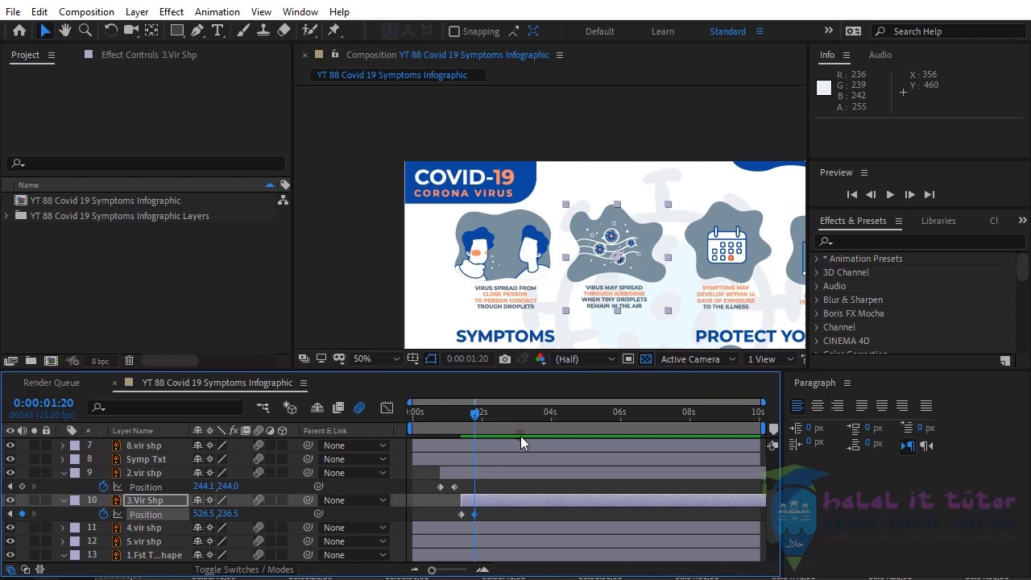
- Move the droplets icon off-screen left at its first keyframe, then trim the calendar icon to two seconds
{"action": "left_click_drag", "start_coordinate": [592, 259], "coordinate": [459, 479]}
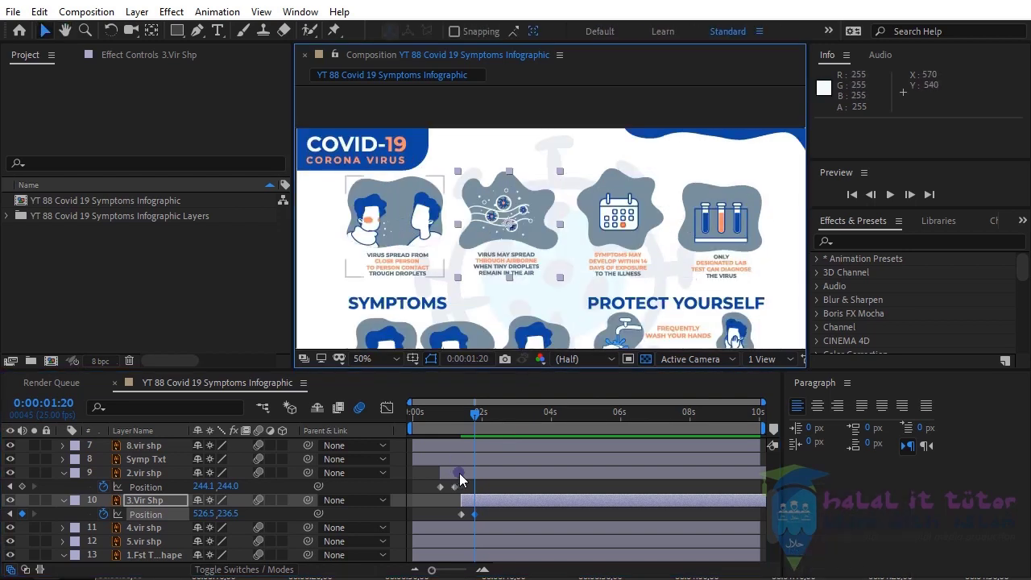
{"action": "left_click_drag", "start_coordinate": [14, 519], "coordinate": [38, 520]}
{"action": "key", "text": "Page_Down"}
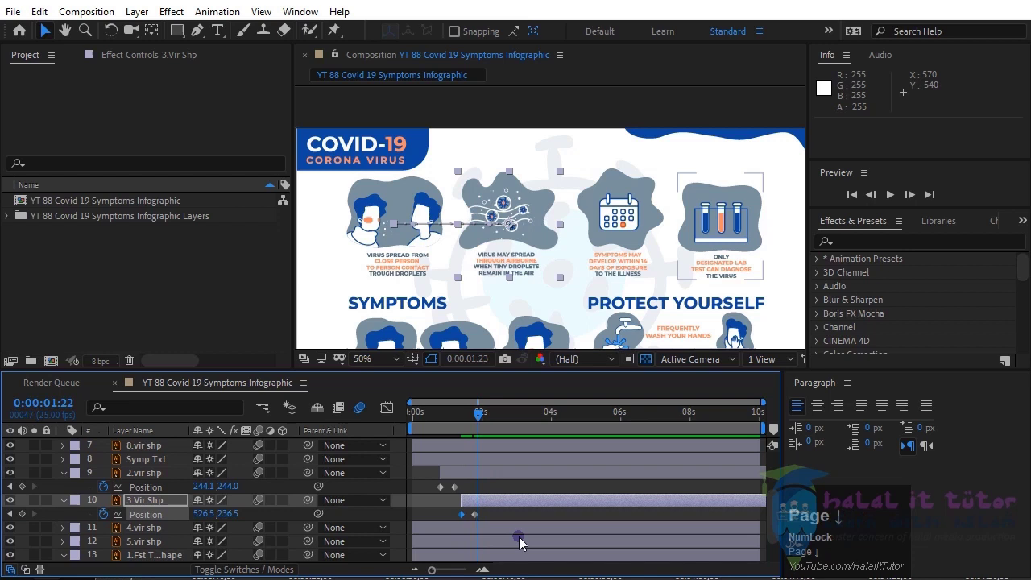
{"action": "left_click", "coordinate": [631, 231]}
{"action": "key", "text": "["}
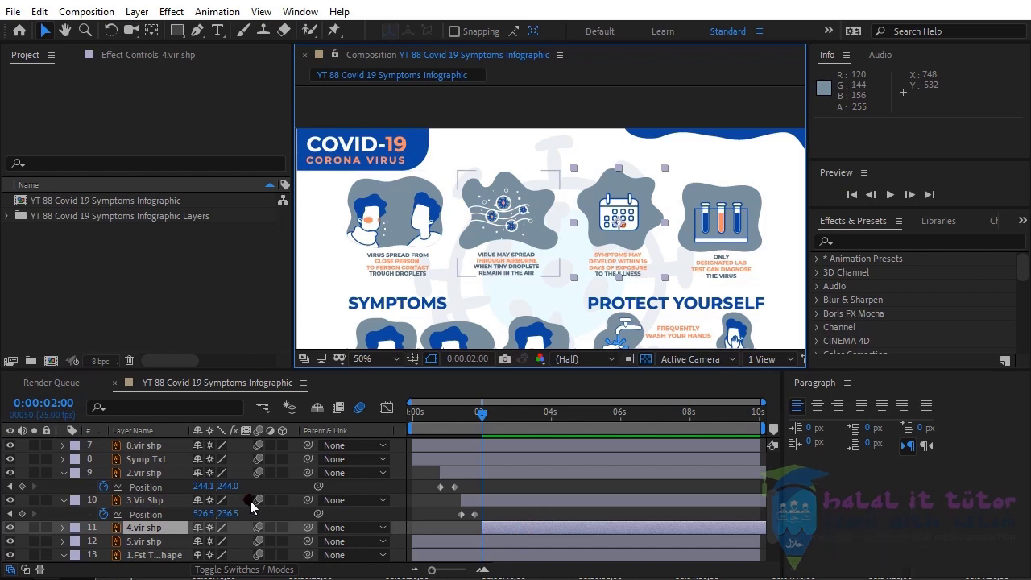
- Keyframe the calendar icon's Position at 0:02:00 and 0:02:10, returning to the first keyframe
{"action": "key", "text": "p"}
{"action": "left_click", "coordinate": [106, 545]}
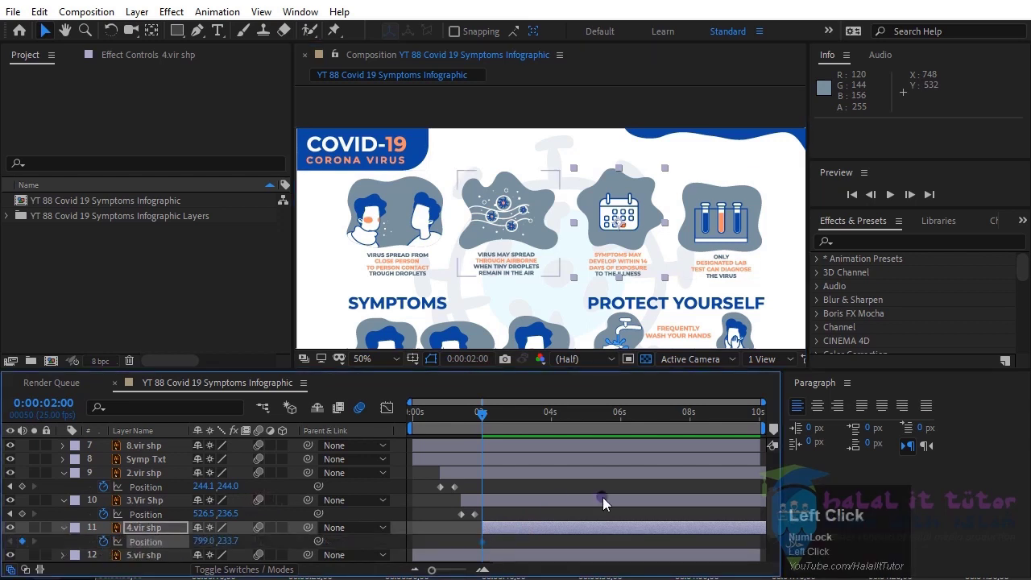
{"action": "key", "text": "Page_Down"}
{"action": "left_click", "coordinate": [29, 546]}
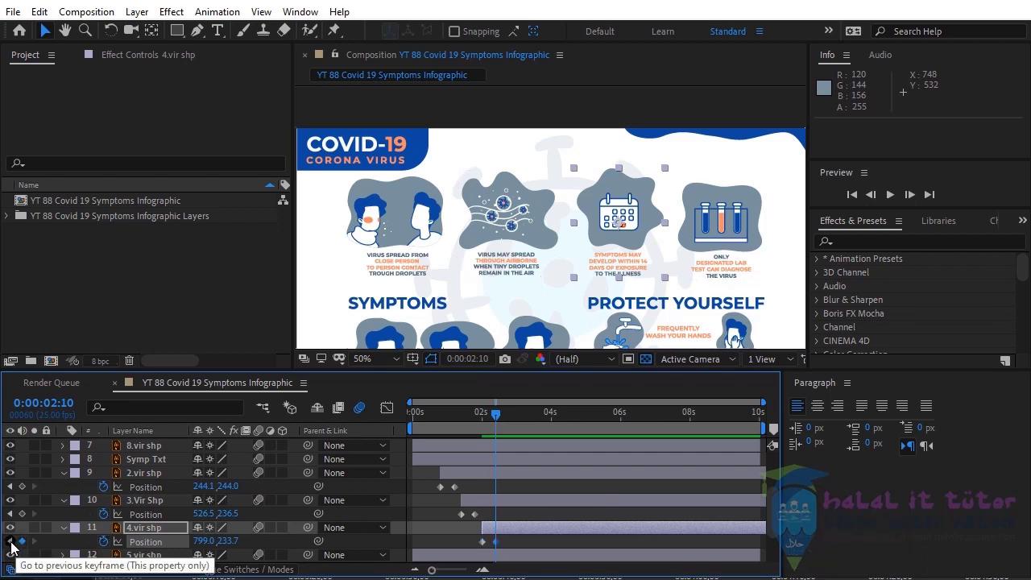
{"action": "left_click", "coordinate": [17, 547]}
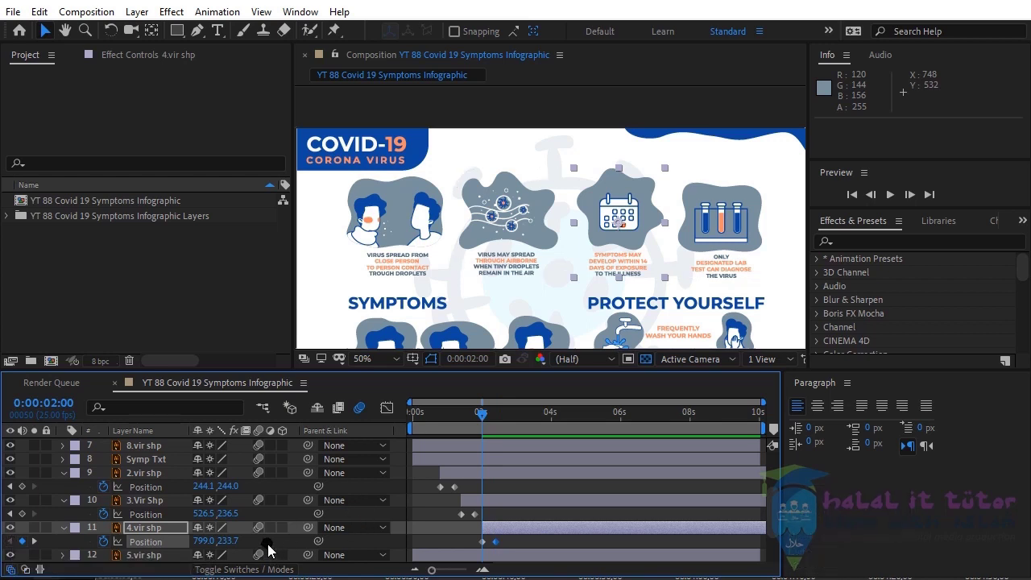
- Drag the calendar icon off-screen left at 0:02:00 so it slides in
{"action": "left_click_drag", "start_coordinate": [213, 548], "coordinate": [401, 561]}
{"action": "left_click_drag", "start_coordinate": [218, 544], "coordinate": [41, 546]}
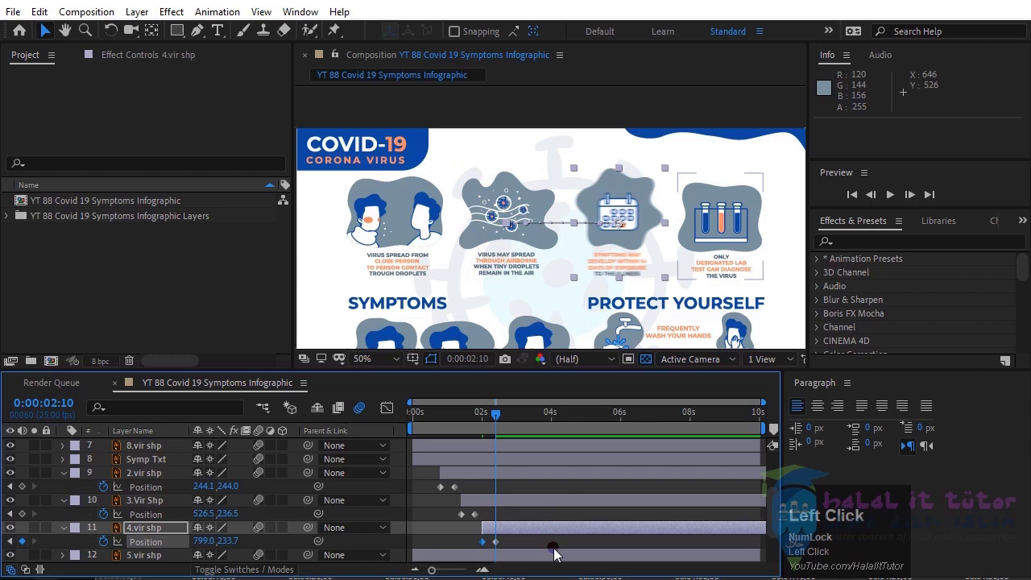
{"action": "key", "text": "Page_Down"}
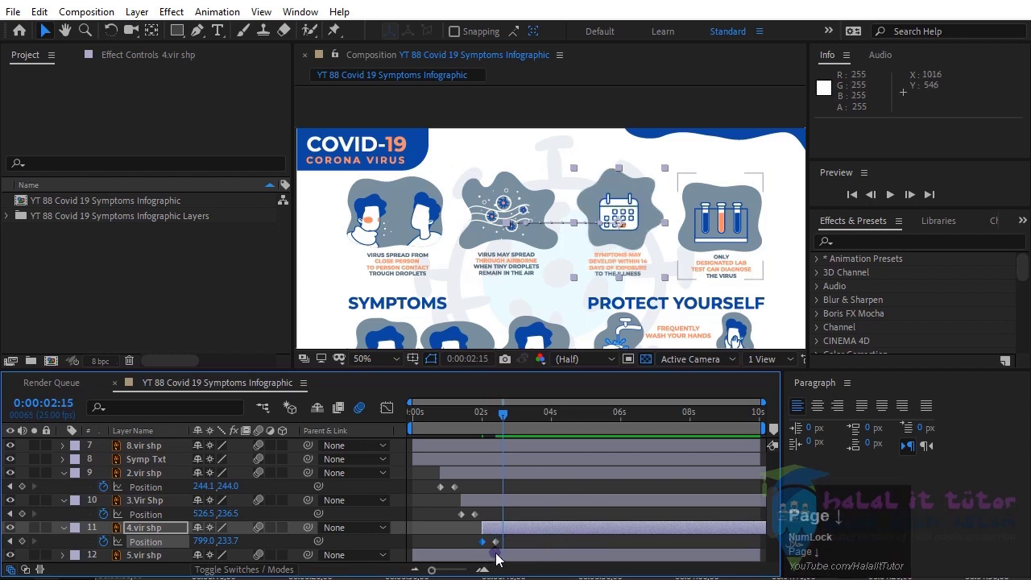
- Trim the test-tube icon to start at 2:15 and keyframe its Position at 2:15 and 3:00
{"action": "left_click", "coordinate": [742, 237]}
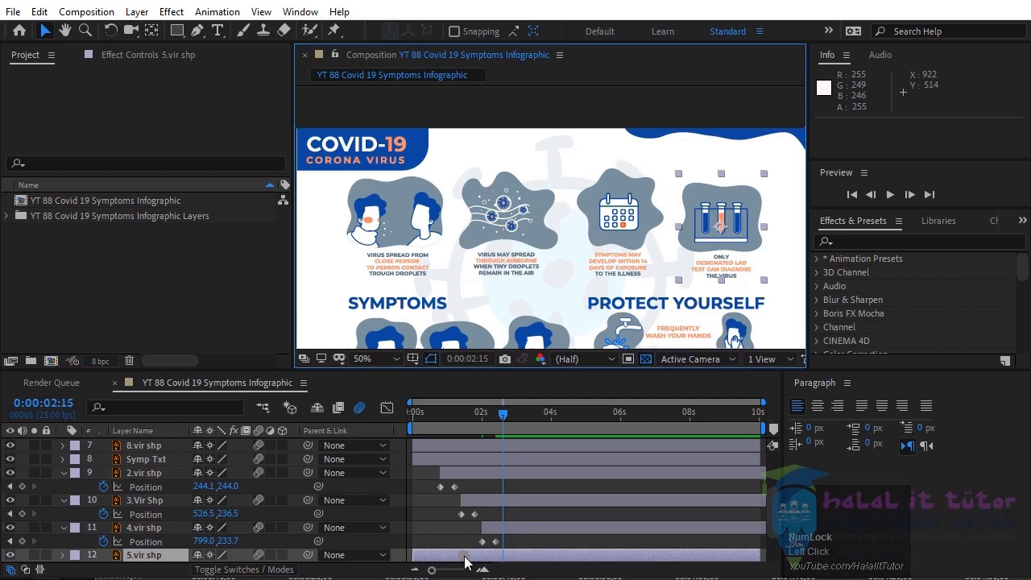
{"action": "key", "text": "l"}
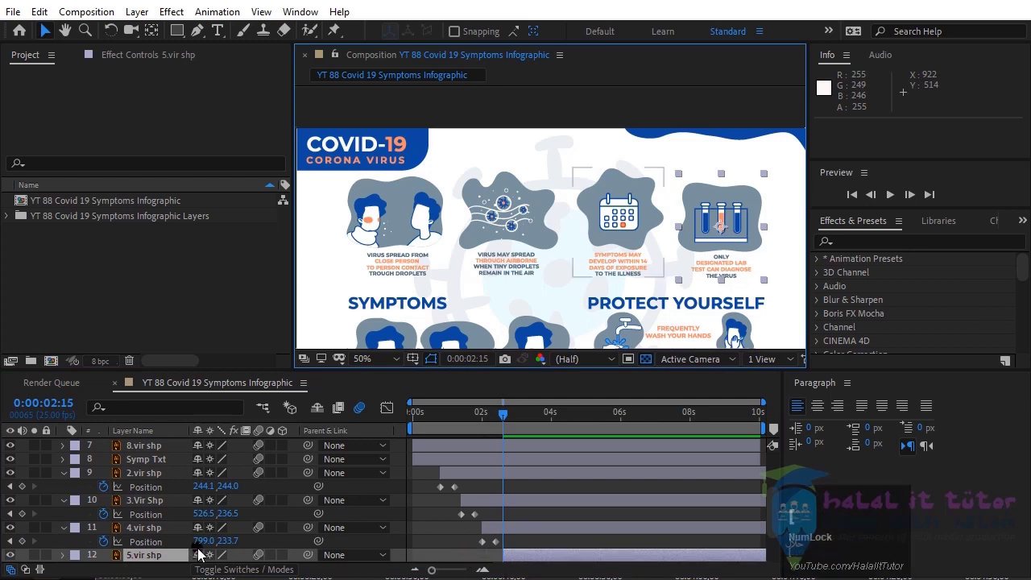
{"action": "key", "text": "p"}
{"action": "scroll", "scroll_direction": "down", "scroll_amount": 3}
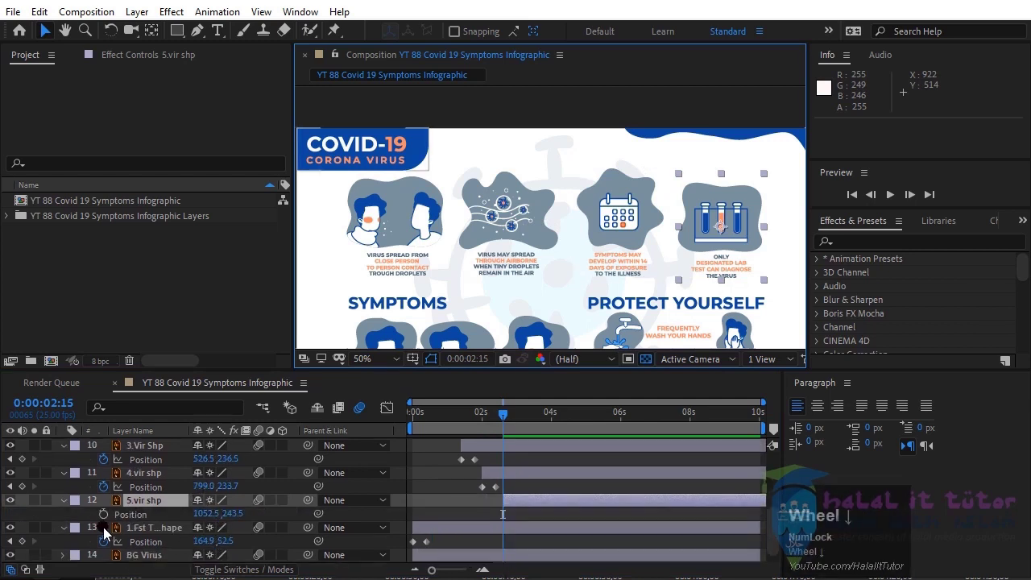
{"action": "left_click", "coordinate": [112, 518]}
{"action": "left_click", "coordinate": [419, 523]}
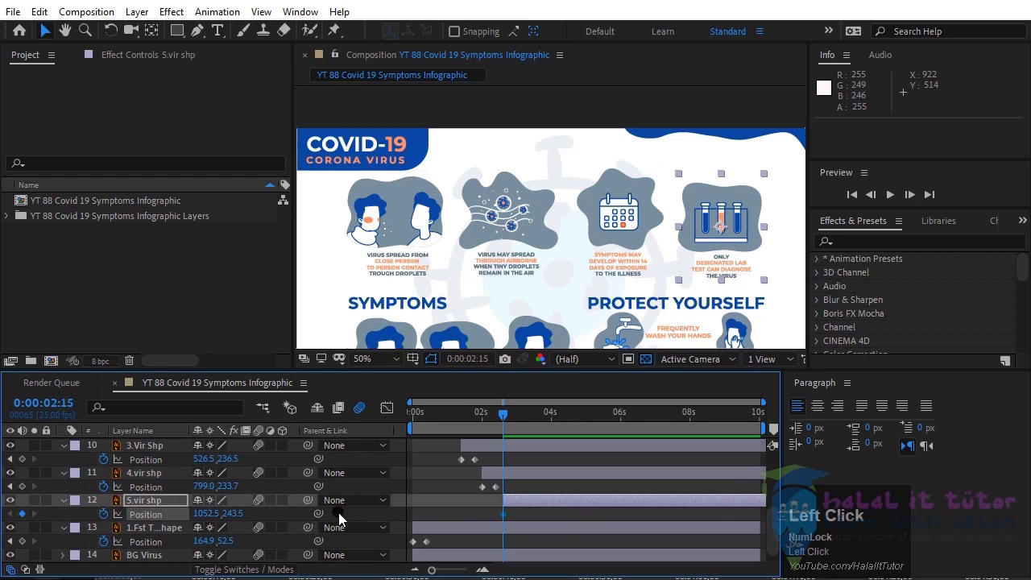
{"action": "key", "text": "Page_Down"}
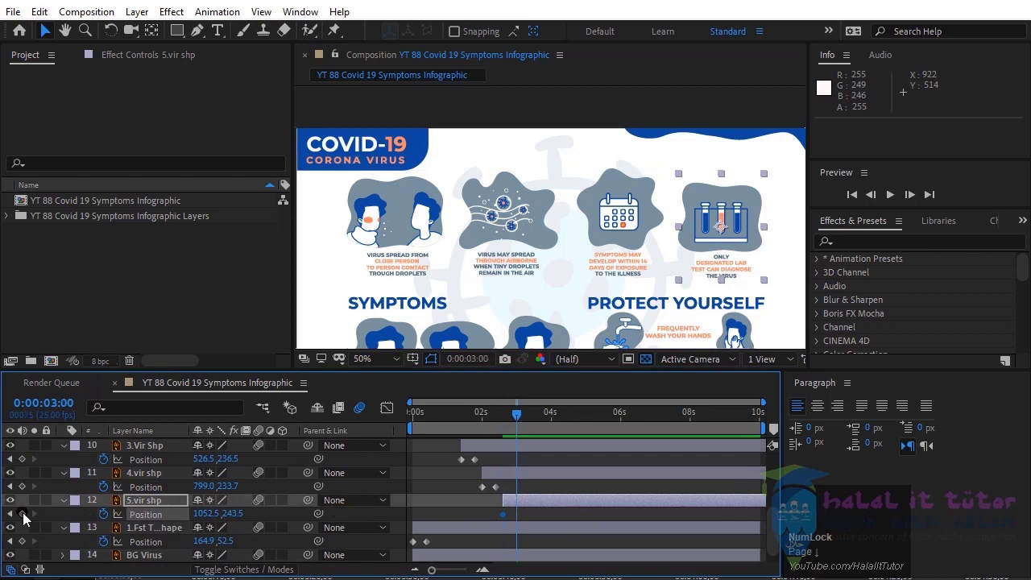
{"action": "left_click", "coordinate": [29, 517]}
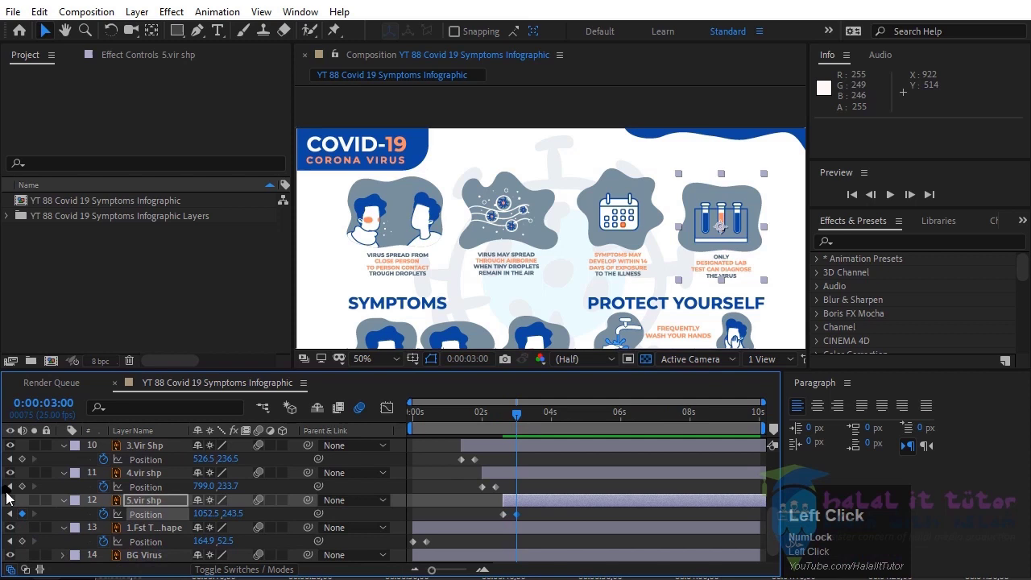
{"action": "left_click", "coordinate": [18, 516]}
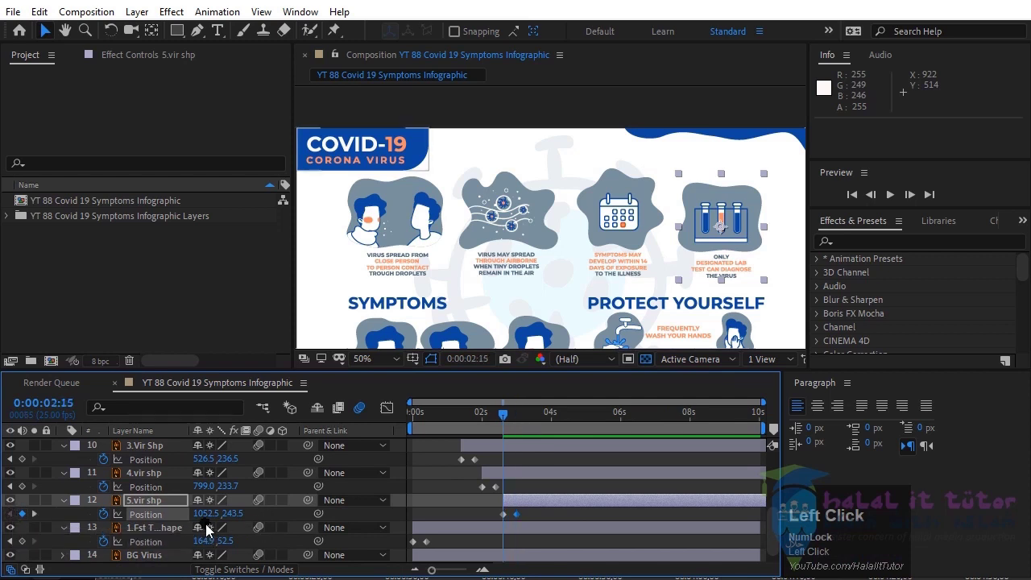
- Move the test-tube icon off-screen left at its 2:15 keyframe
{"action": "left_click_drag", "start_coordinate": [214, 518], "coordinate": [634, 278]}
{"action": "scroll", "scroll_direction": "down", "scroll_amount": 3}
{"action": "scroll", "scroll_direction": "up", "scroll_amount": 3}
{"action": "left_click_drag", "start_coordinate": [632, 289], "coordinate": [731, 256]}
{"action": "left_click_drag", "start_coordinate": [731, 257], "coordinate": [599, 519]}
{"action": "scroll", "scroll_direction": "up", "scroll_amount": 3}
{"action": "scroll", "scroll_direction": "down", "scroll_amount": 3}
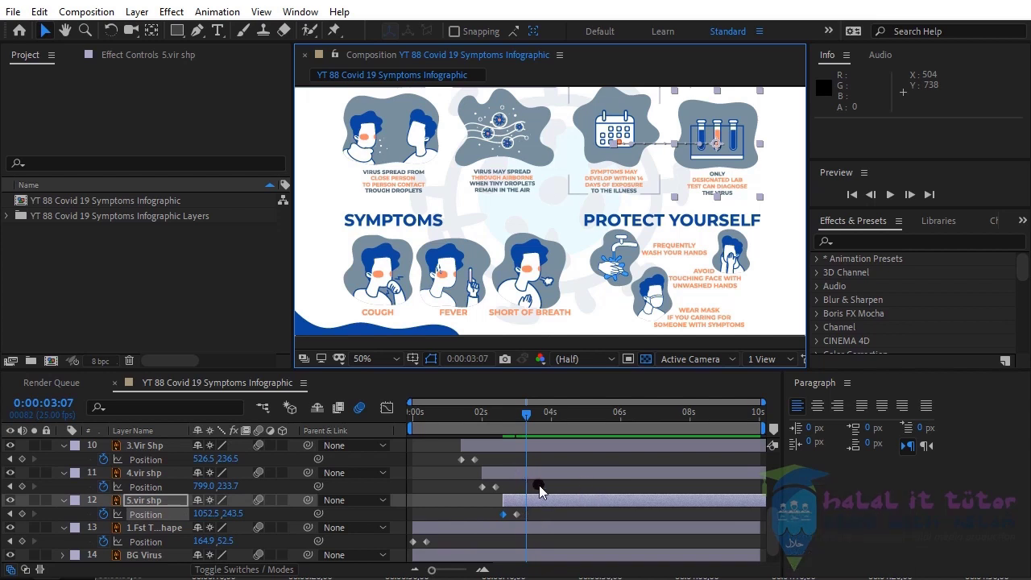
- End the work area at four seconds
{"action": "left_click", "coordinate": [556, 423]}
{"action": "key", "text": "n"}
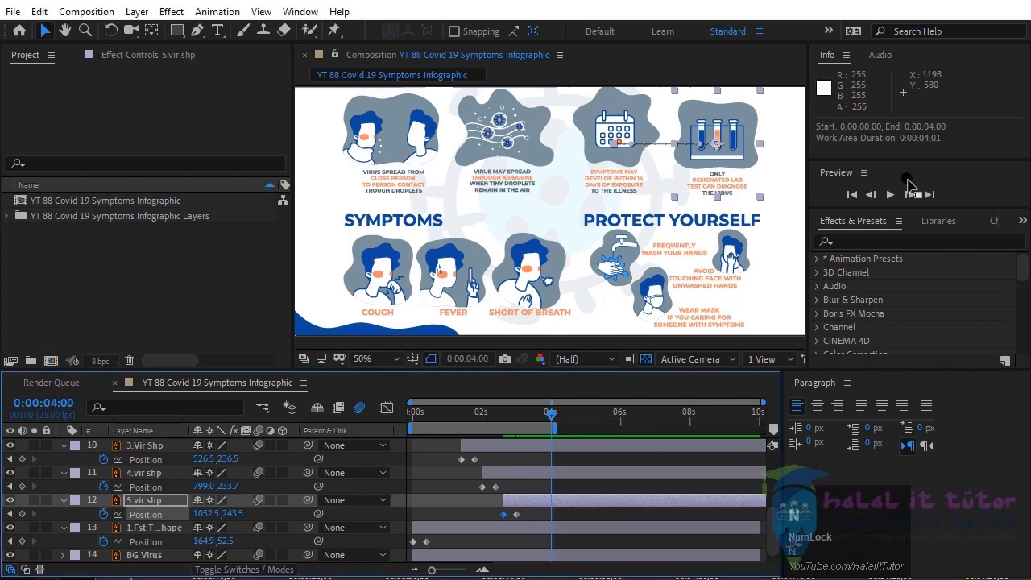
- Play back a preview of the icon slide-ins and stop it
{"action": "left_click", "coordinate": [895, 199]}
{"action": "scroll", "scroll_direction": "down", "scroll_amount": 3}
{"action": "middle_click", "coordinate": [640, 195]}
{"action": "left_click", "coordinate": [857, 201]}
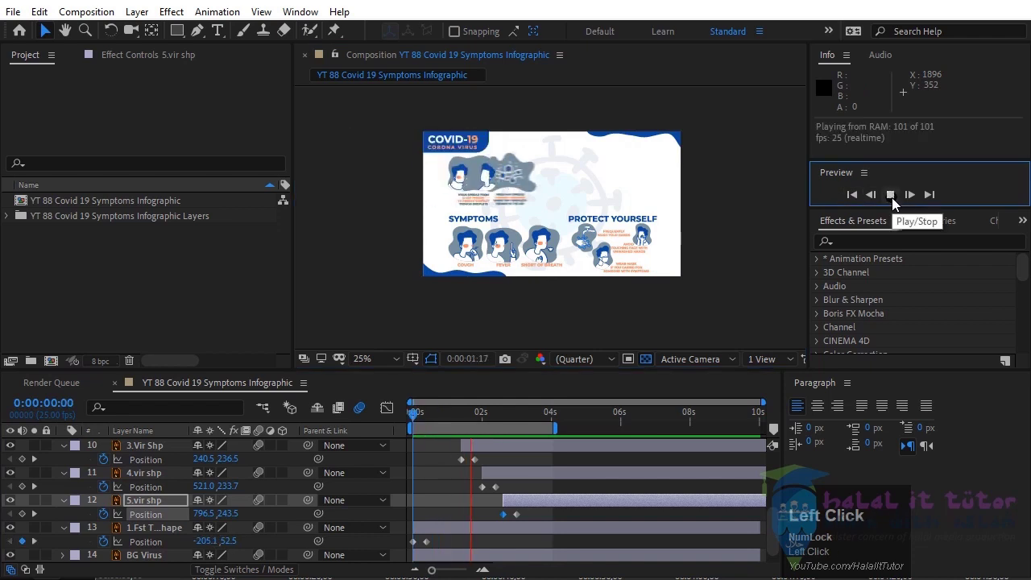
- Stretch the work area back to the full ten seconds and select the SYMPTOMS heading layer
{"action": "left_click_drag", "start_coordinate": [899, 201], "coordinate": [657, 241]}
{"action": "scroll", "scroll_direction": "up", "scroll_amount": 3}
{"action": "middle_click", "coordinate": [656, 242]}
{"action": "left_click", "coordinate": [376, 227]}
{"action": "scroll", "scroll_direction": "down", "scroll_amount": 3}
{"action": "scroll", "scroll_direction": "up", "scroll_amount": 3}
- Keyframe the SYMPTOMS heading's Position at 3:05 and 3:15
{"action": "key", "text": "l"}
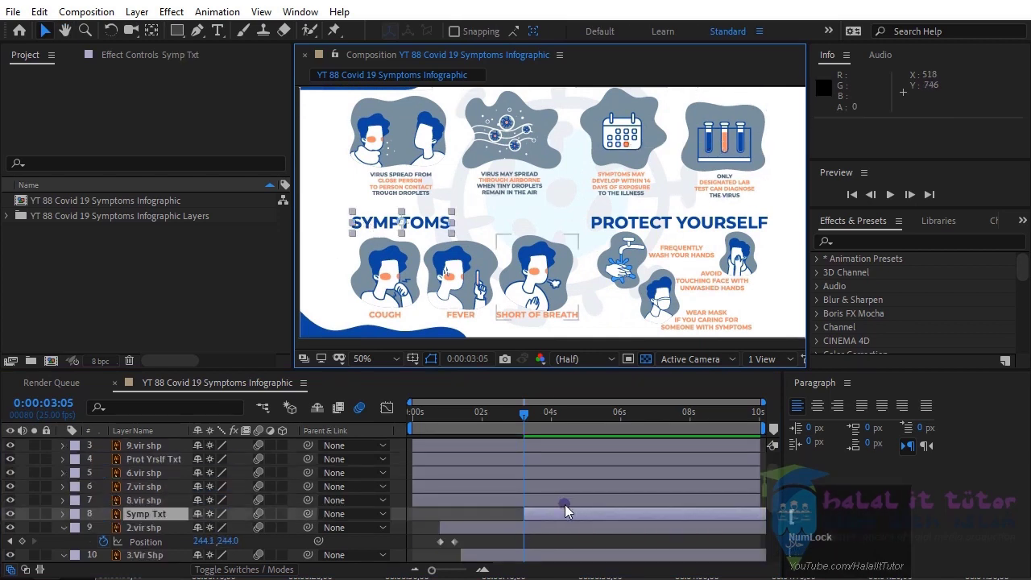
{"action": "key", "text": "p"}
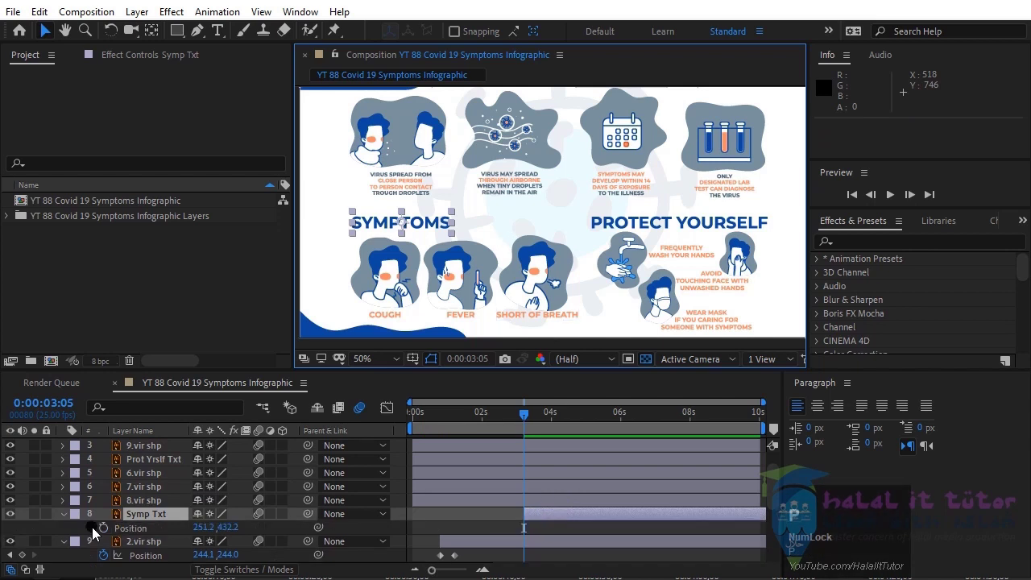
{"action": "left_click", "coordinate": [113, 533]}
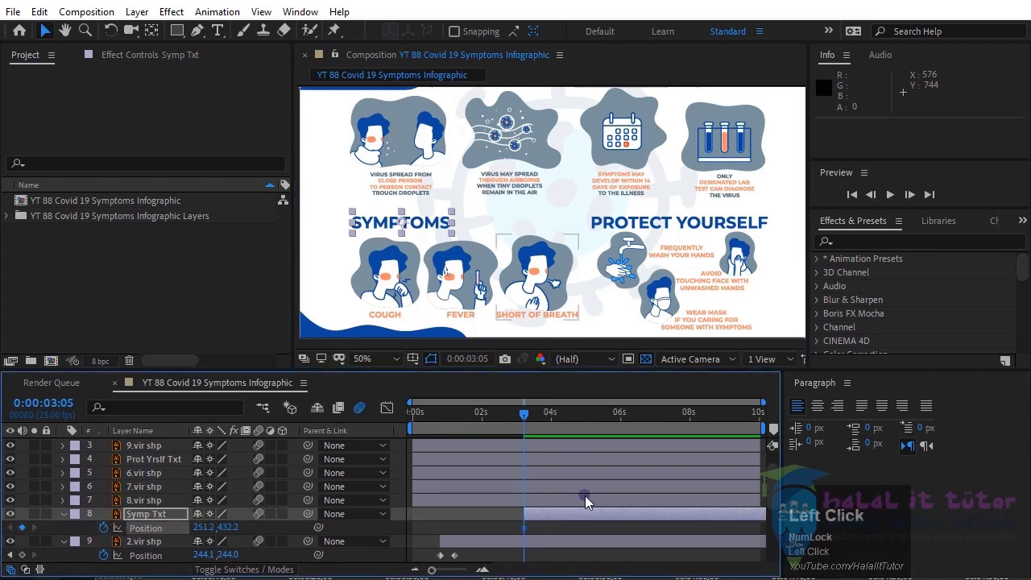
{"action": "key", "text": "shift+Page_Down"}
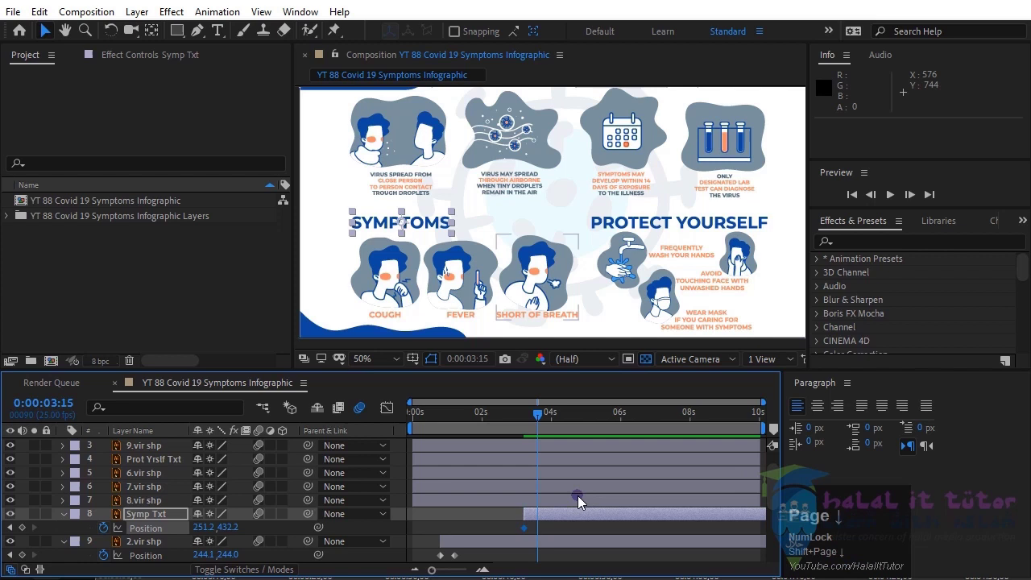
{"action": "left_click", "coordinate": [29, 530]}
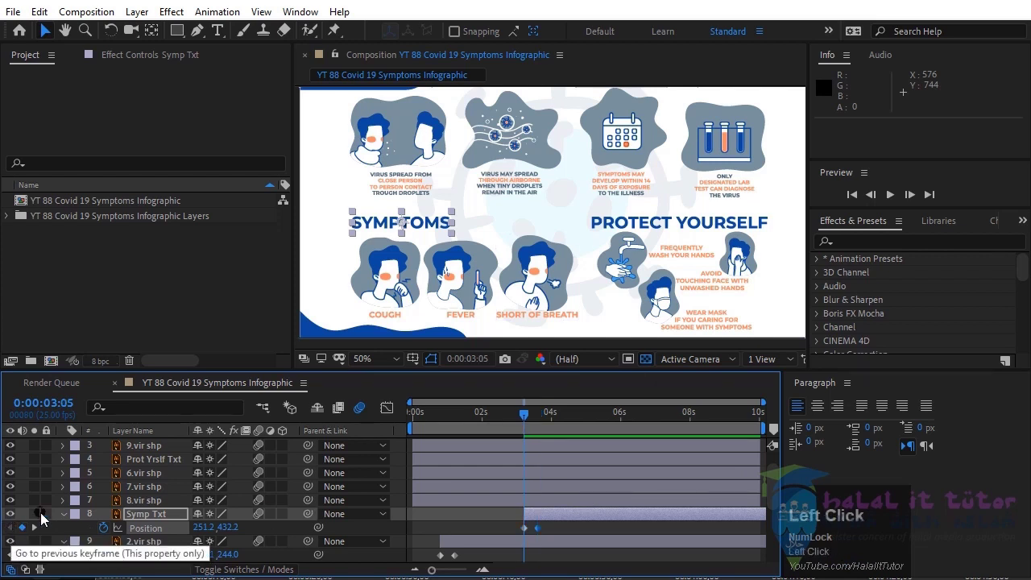
- Drag the SYMPTOMS heading off-screen left at 3:05 so it slides in
{"action": "left_click_drag", "start_coordinate": [368, 307], "coordinate": [214, 532]}
{"action": "left_click_drag", "start_coordinate": [215, 533], "coordinate": [55, 530]}
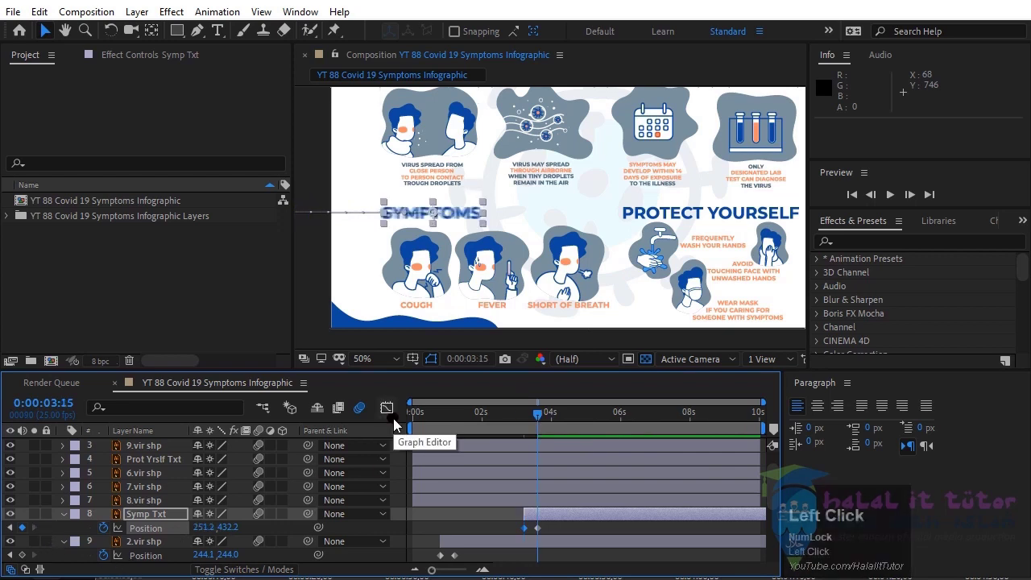
{"action": "left_click", "coordinate": [424, 284]}
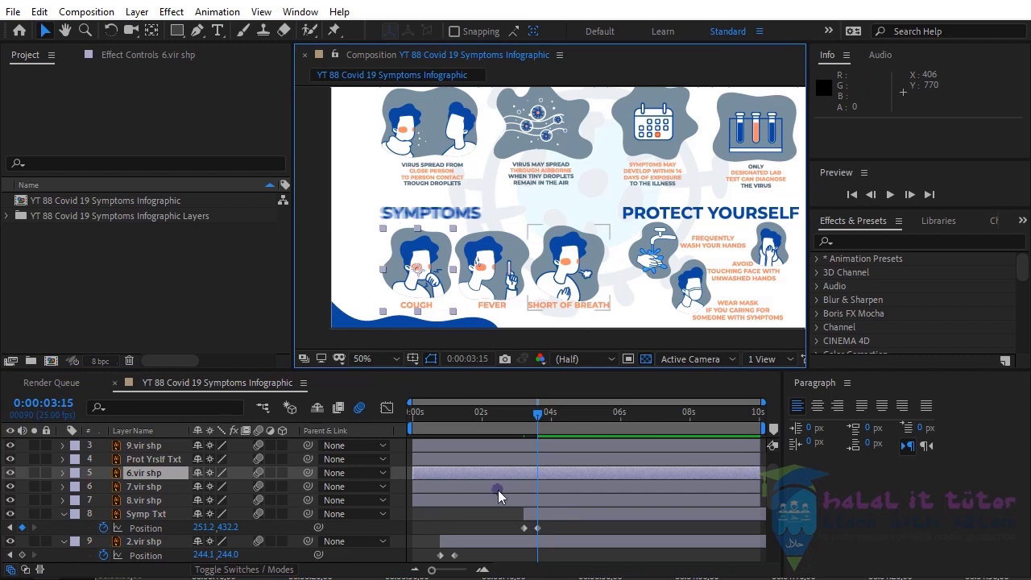
- Trim the cough icon to start at 3:20 and keyframe its Position at 3:20 and 4:05
{"action": "key", "text": "Page_Down"}
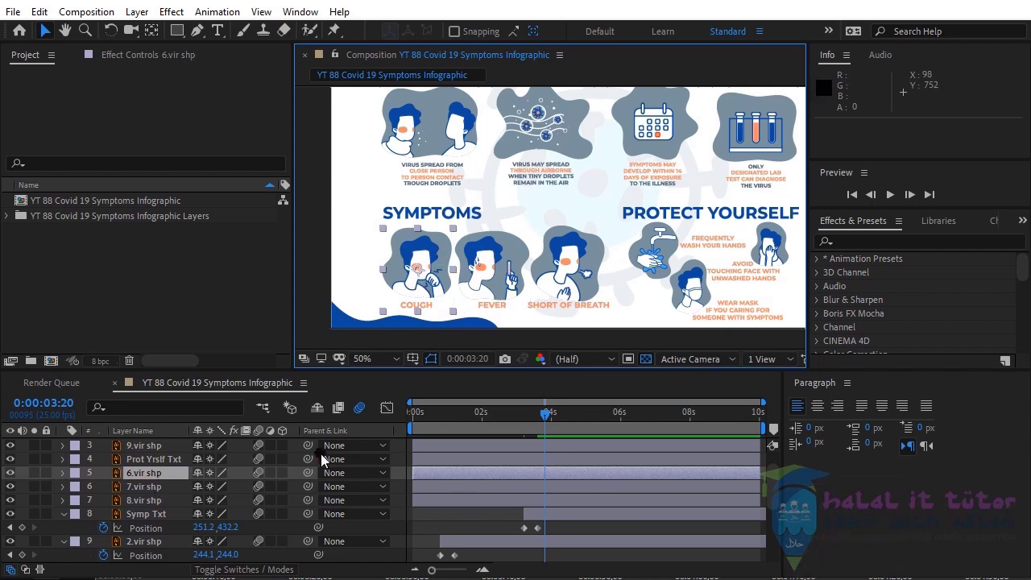
{"action": "key", "text": "i"}
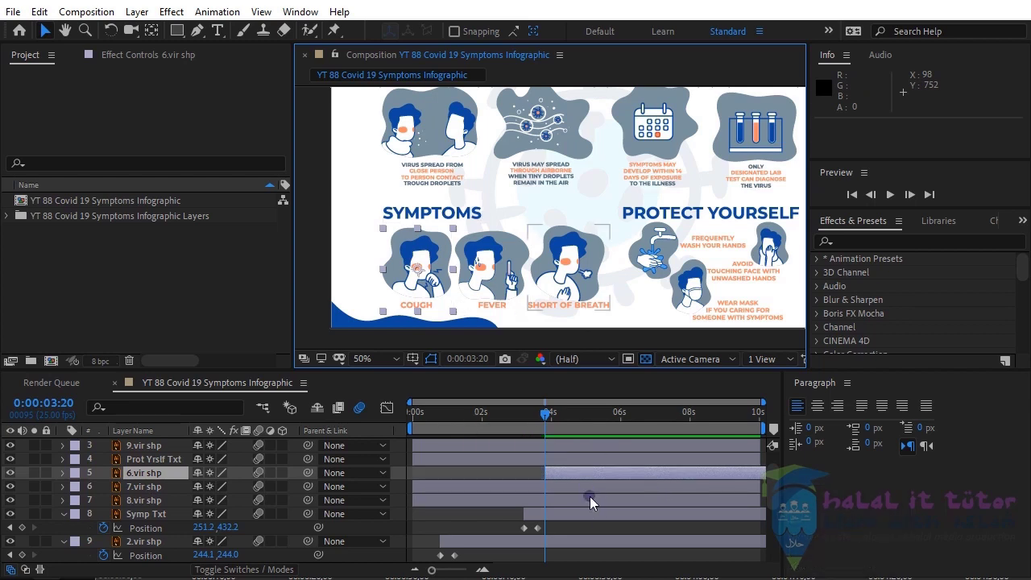
{"action": "key", "text": "p"}
{"action": "left_click", "coordinate": [112, 493]}
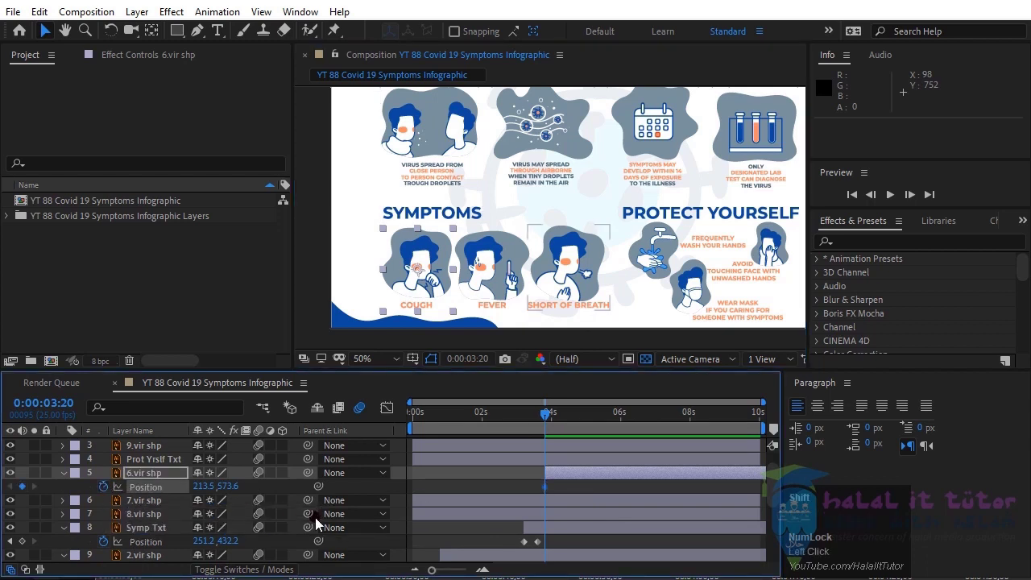
{"action": "key", "text": "shift+Page_Down"}
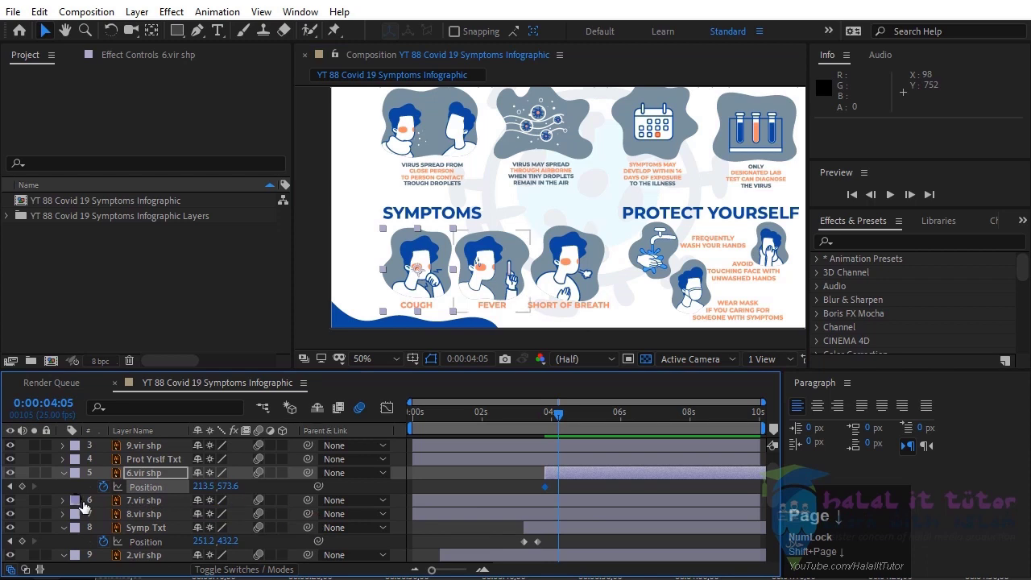
{"action": "left_click", "coordinate": [29, 490]}
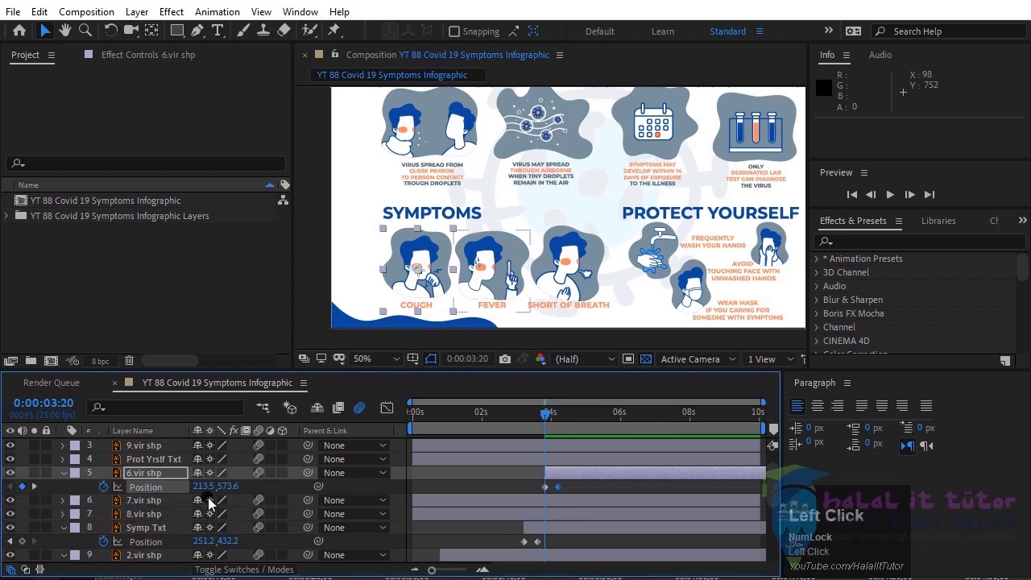
- Move the cough icon off-screen left at 3:20 and advance to the next icon's start time
{"action": "left_click_drag", "start_coordinate": [210, 492], "coordinate": [42, 489]}
{"action": "left_click", "coordinate": [41, 489]}
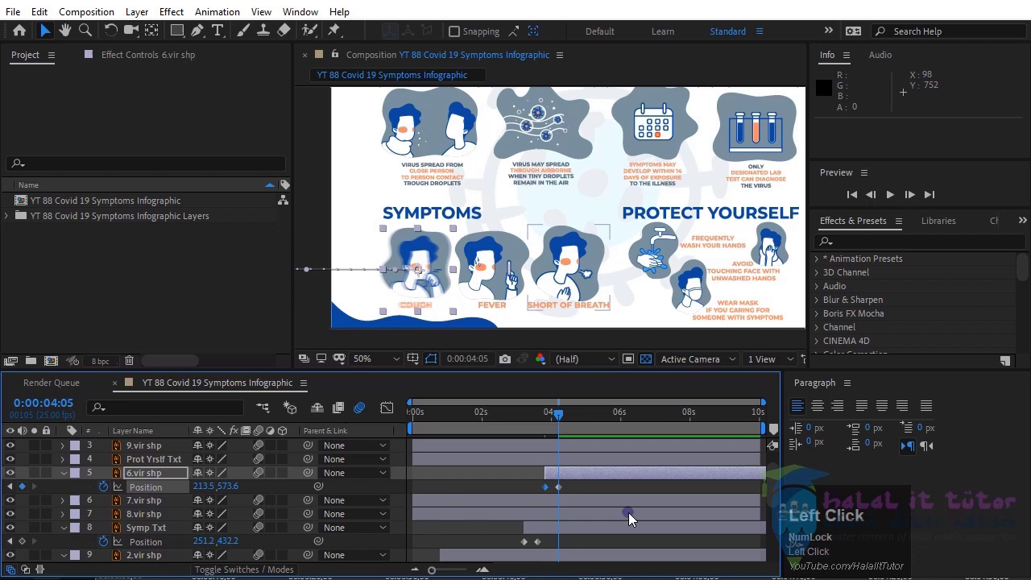
{"action": "scroll", "scroll_direction": "down", "scroll_amount": 3}
{"action": "scroll", "scroll_direction": "up", "scroll_amount": 3}
{"action": "key", "text": "Page_Down"}
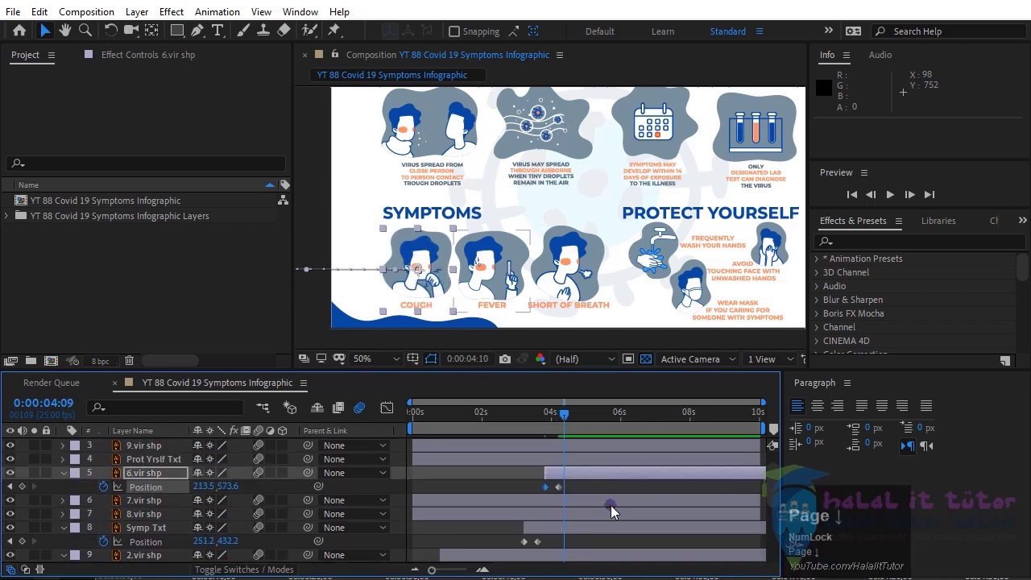
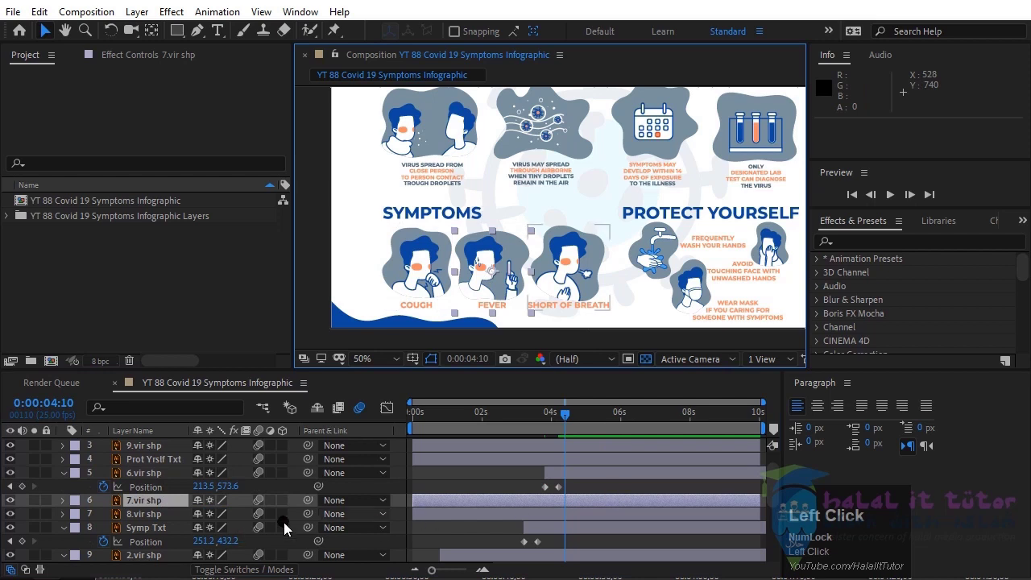
- Keyframe the fever icon's Position at 4:10 and 4:20
{"action": "left_click", "coordinate": [648, 505]}
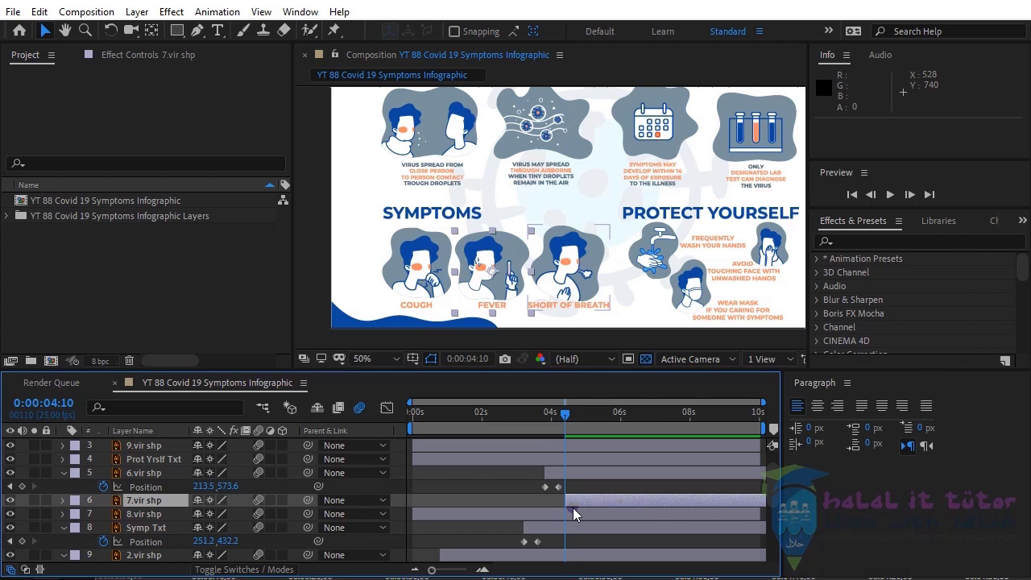
{"action": "key", "text": "p"}
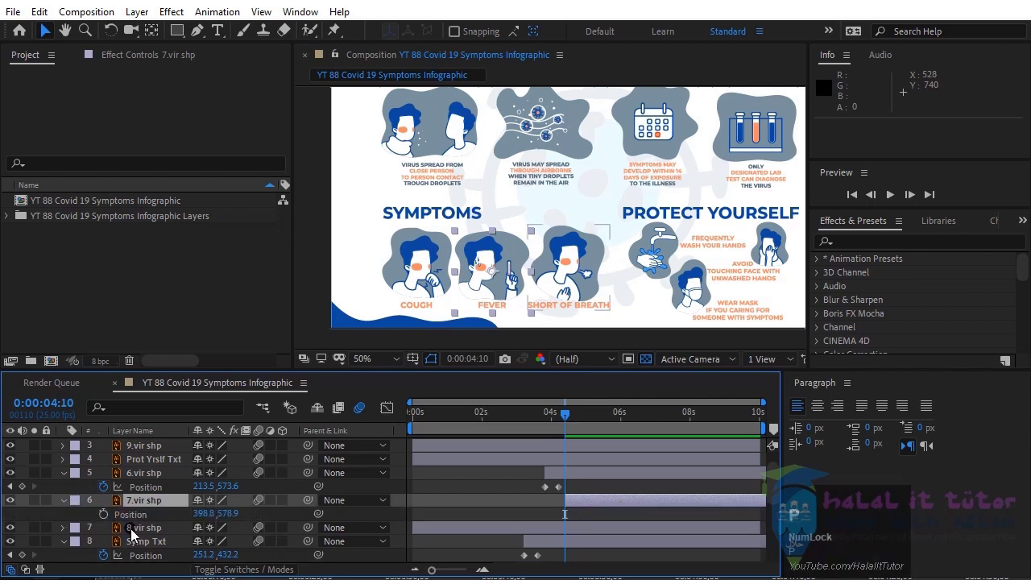
{"action": "left_click", "coordinate": [111, 518]}
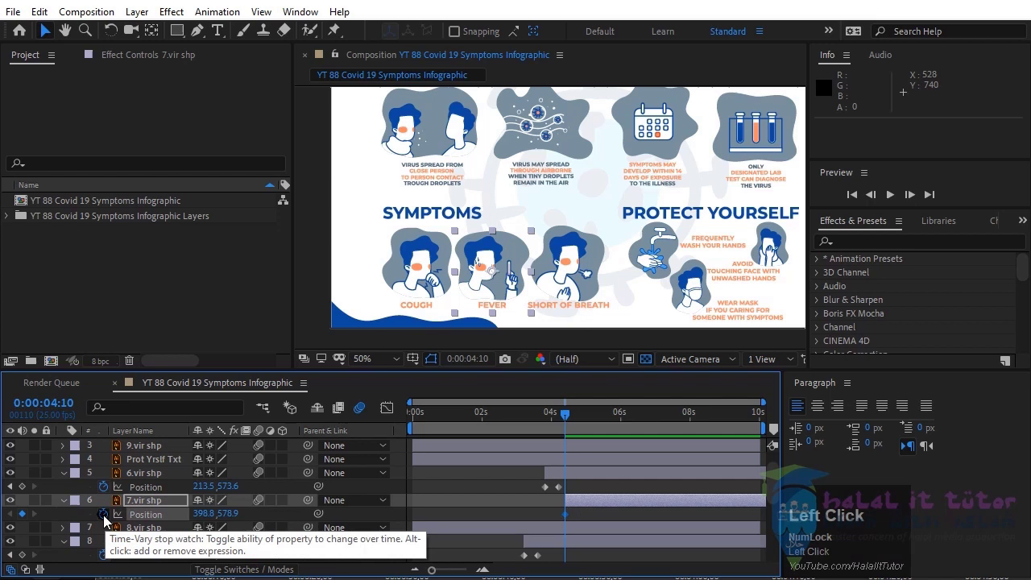
{"action": "key", "text": "shift+Page_Down"}
{"action": "left_click", "coordinate": [29, 518]}
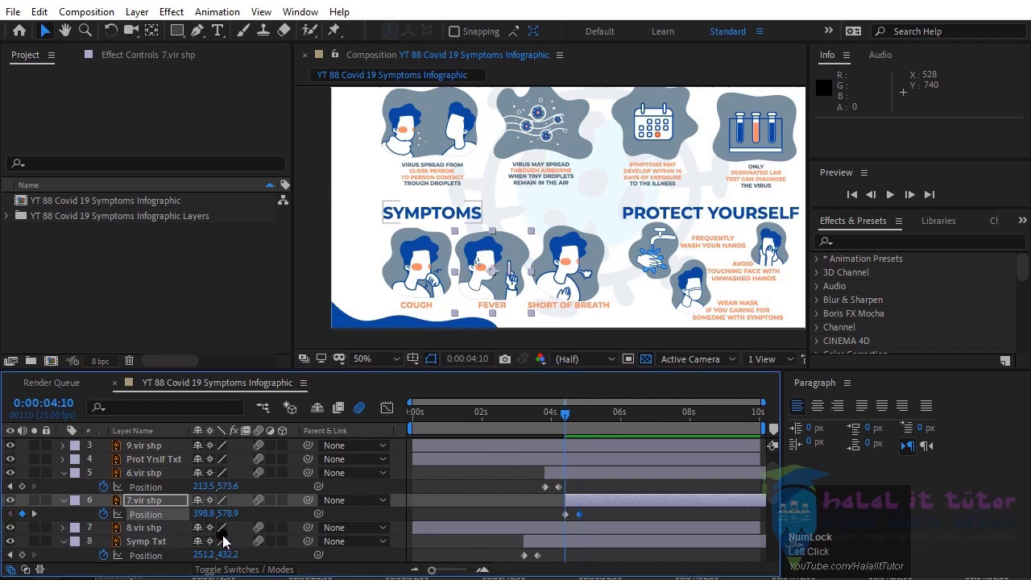
- Move the fever icon off-screen left at 4:10, then select the short-of-breath icon at 5:00
{"action": "left_click_drag", "start_coordinate": [213, 521], "coordinate": [38, 519]}
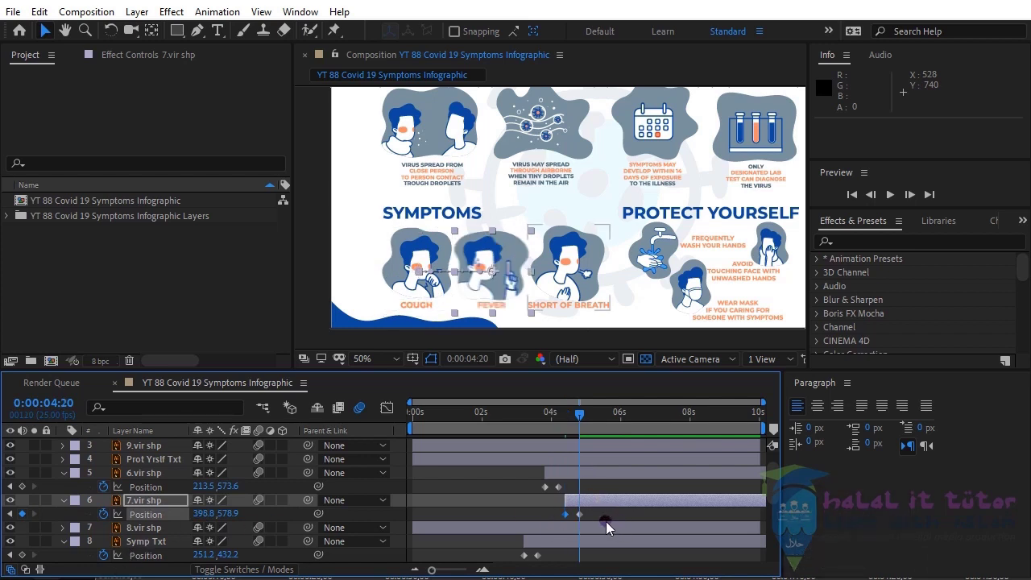
{"action": "key", "text": "Page_Down"}
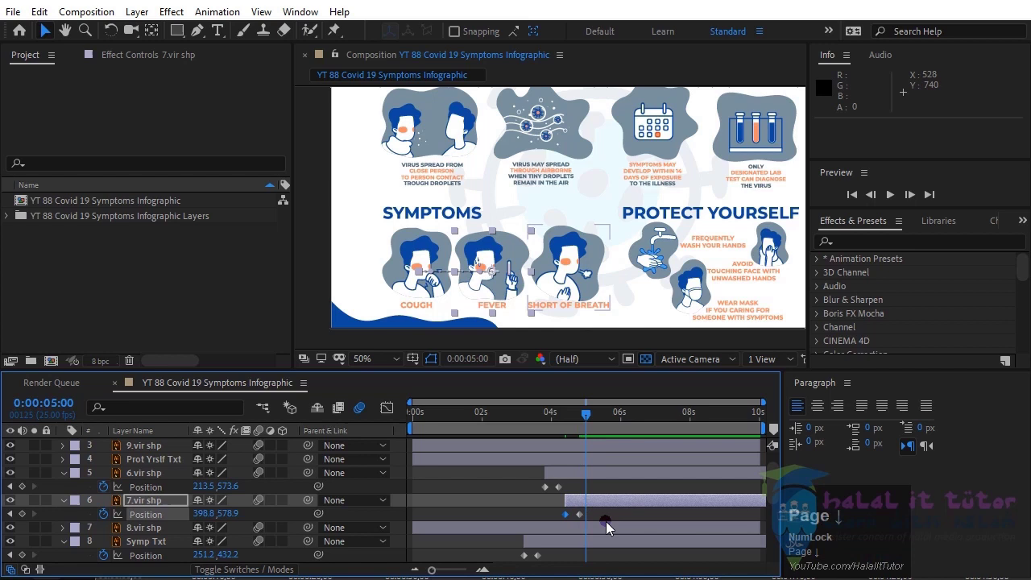
{"action": "left_click", "coordinate": [586, 273]}
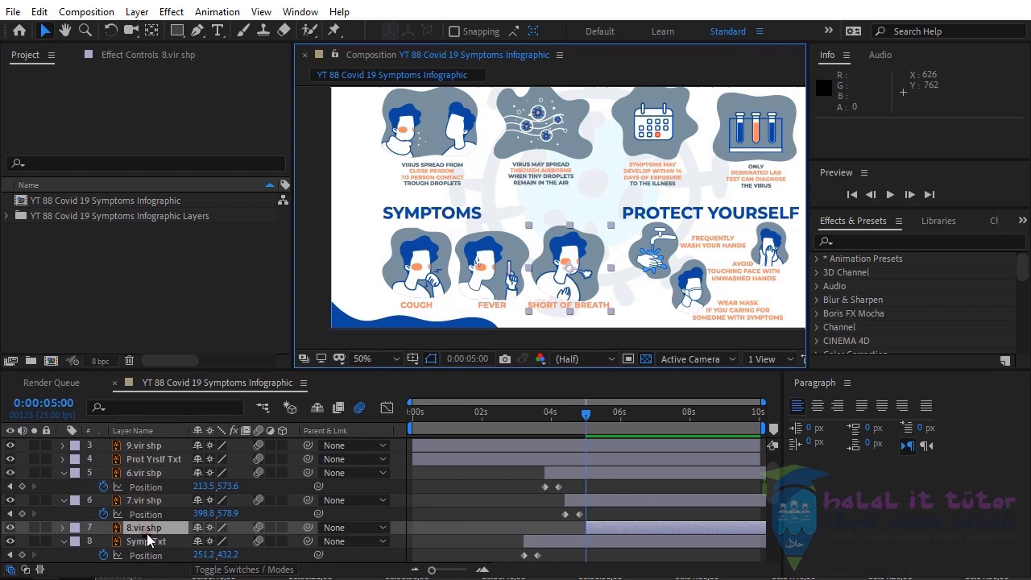
- Start Position keyframing the short-of-breath icon at 5:00 and jump ahead to 5:10
{"action": "key", "text": "p"}
{"action": "left_click", "coordinate": [110, 544]}
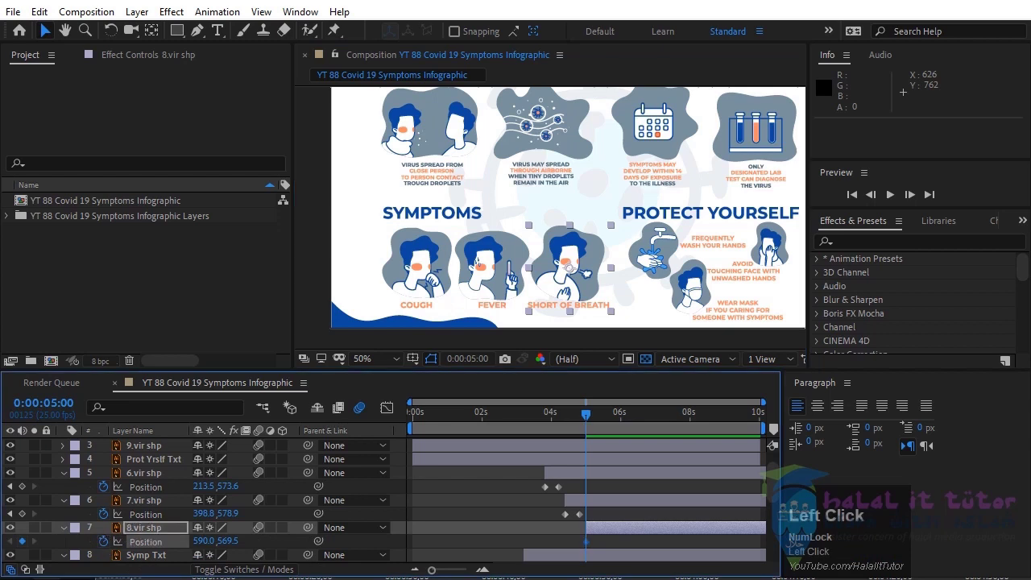
{"action": "key", "text": "Page_Down"}
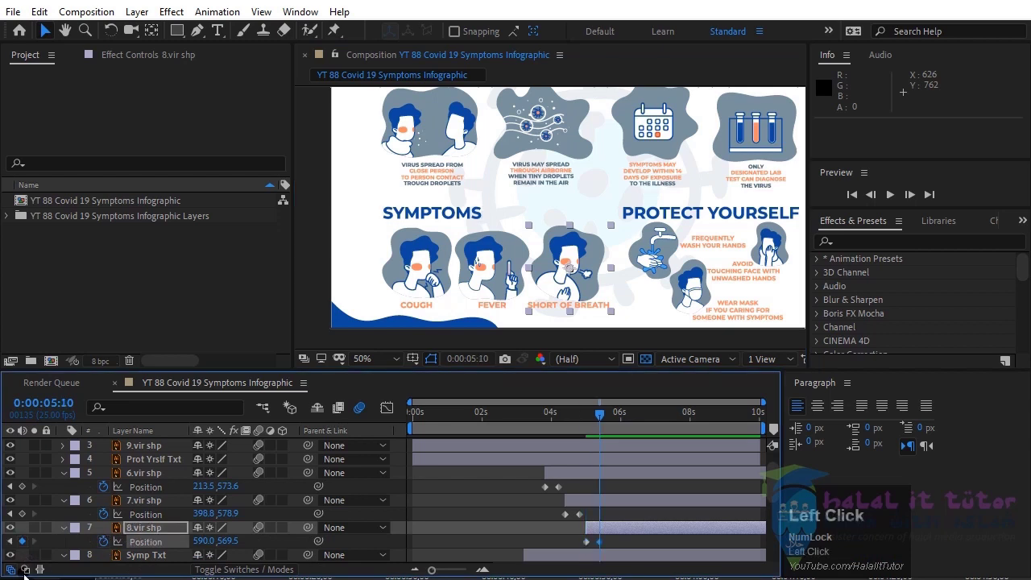
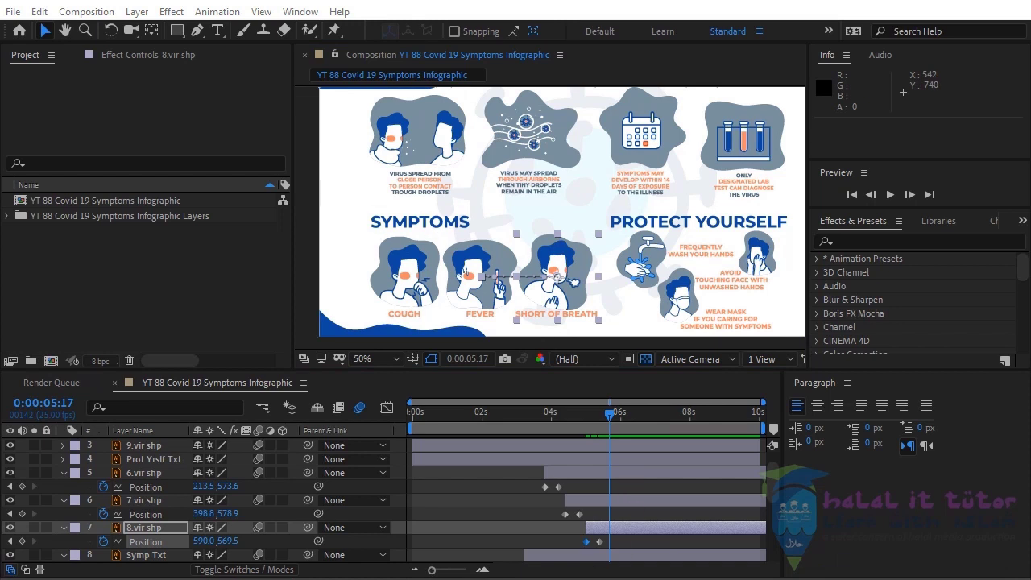
{"action": "left_click", "coordinate": [578, 477]}
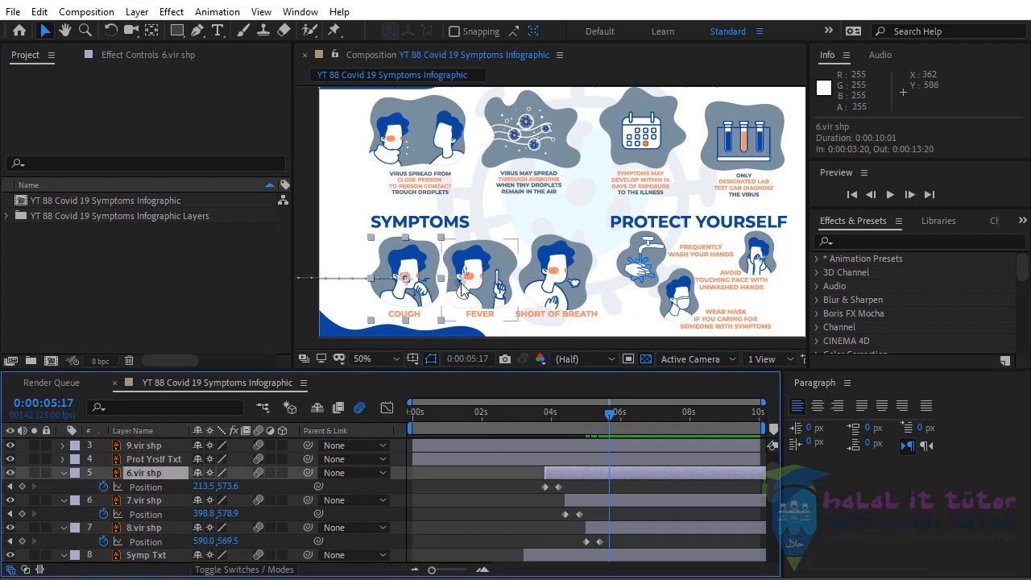
{"action": "left_click", "coordinate": [587, 480]}
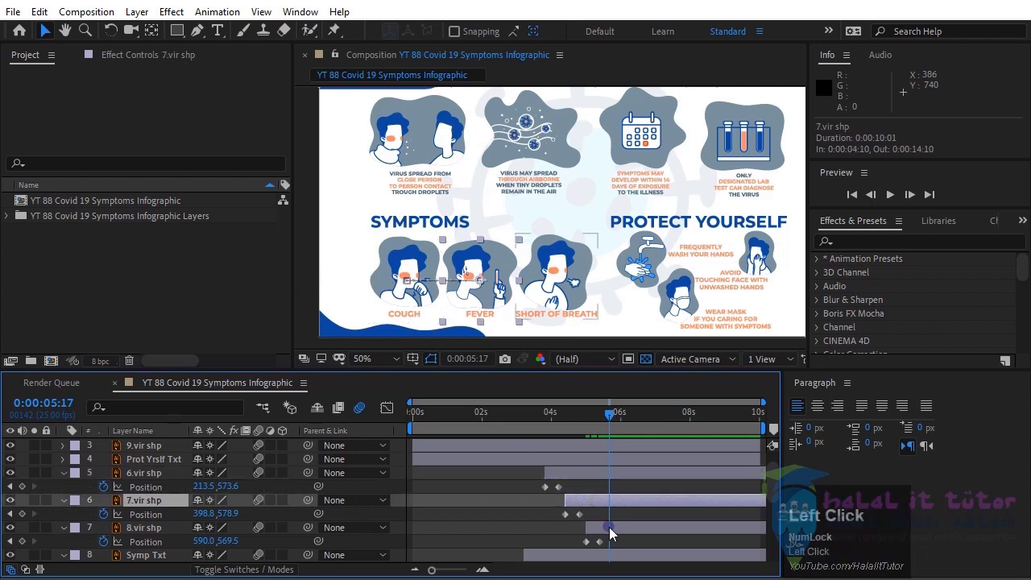
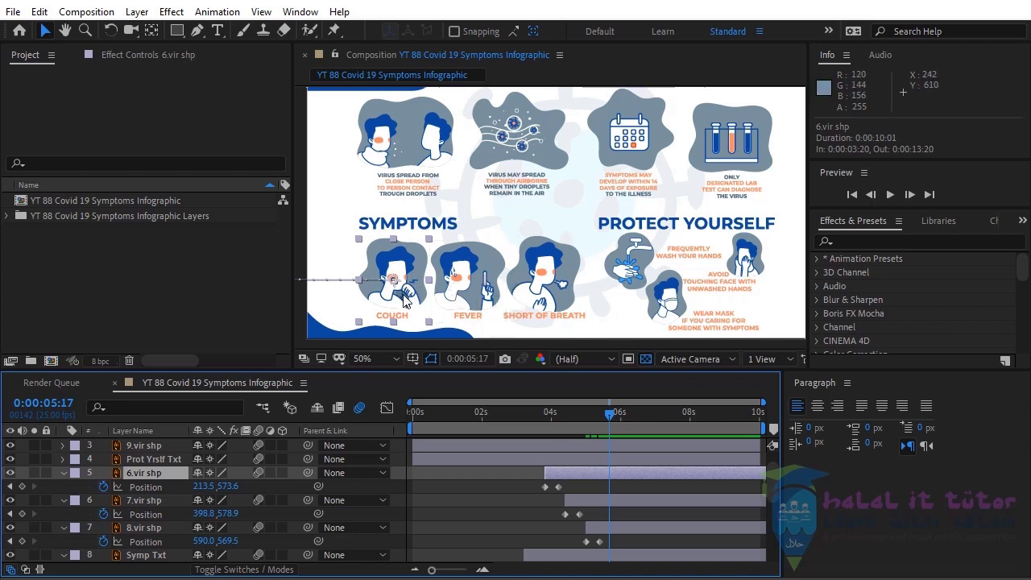
{"action": "scroll", "scroll_direction": "down", "scroll_amount": 3}
{"action": "scroll", "scroll_direction": "up", "scroll_amount": 3}
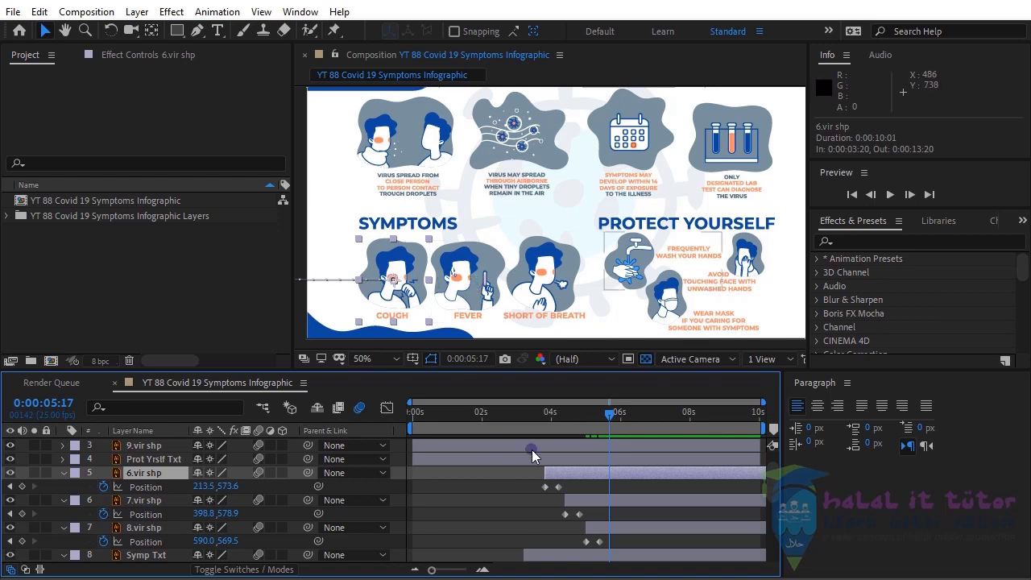
{"action": "left_click", "coordinate": [600, 502]}
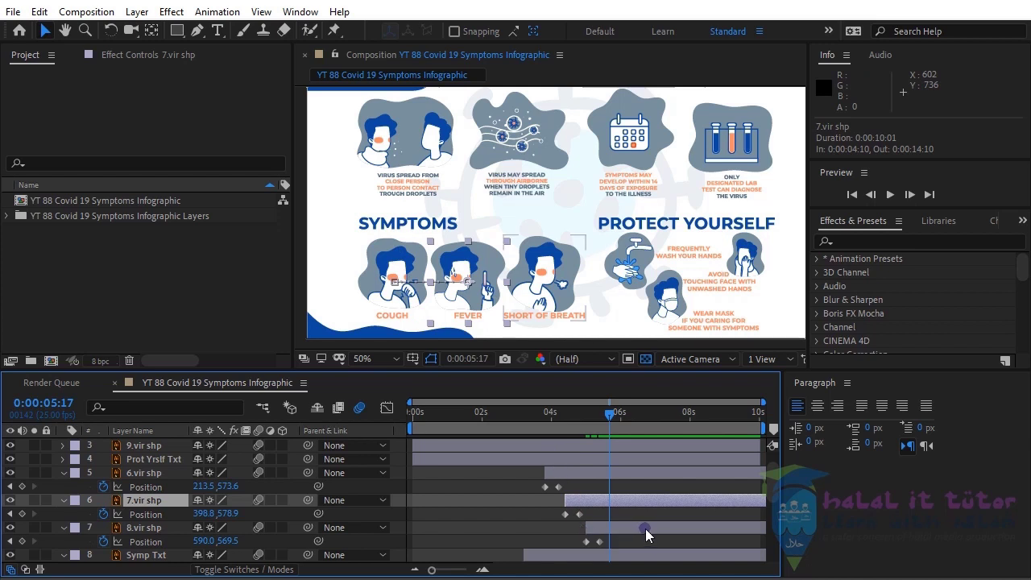
{"action": "left_click_drag", "start_coordinate": [613, 425], "coordinate": [661, 229]}
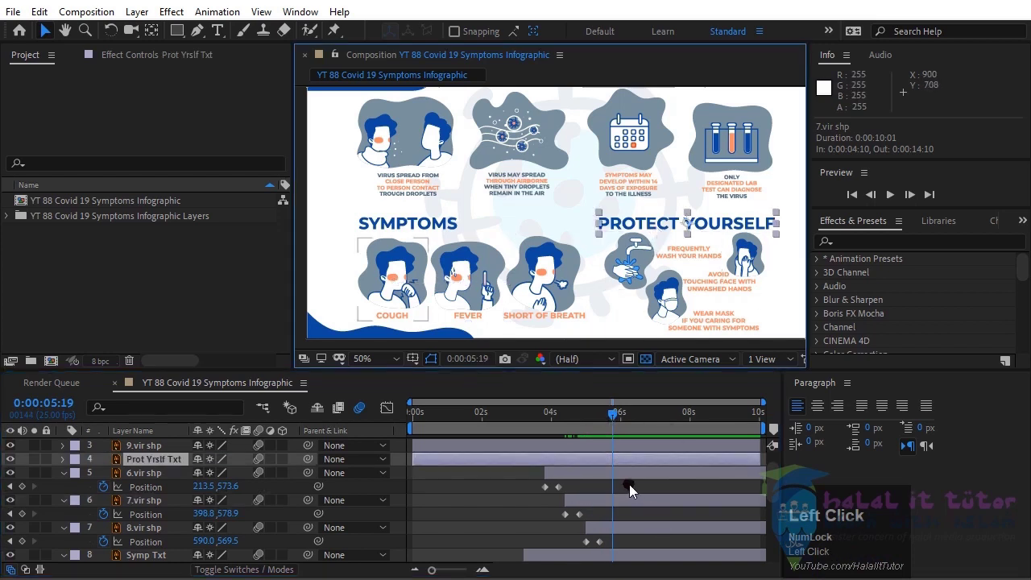
- Trim the PROTECT YOURSELF heading to start at 5:19 and set its first Position keyframe, moving ten frames ahead
{"action": "key", "text": "i"}
{"action": "key", "text": "p"}
{"action": "left_click", "coordinate": [111, 478]}
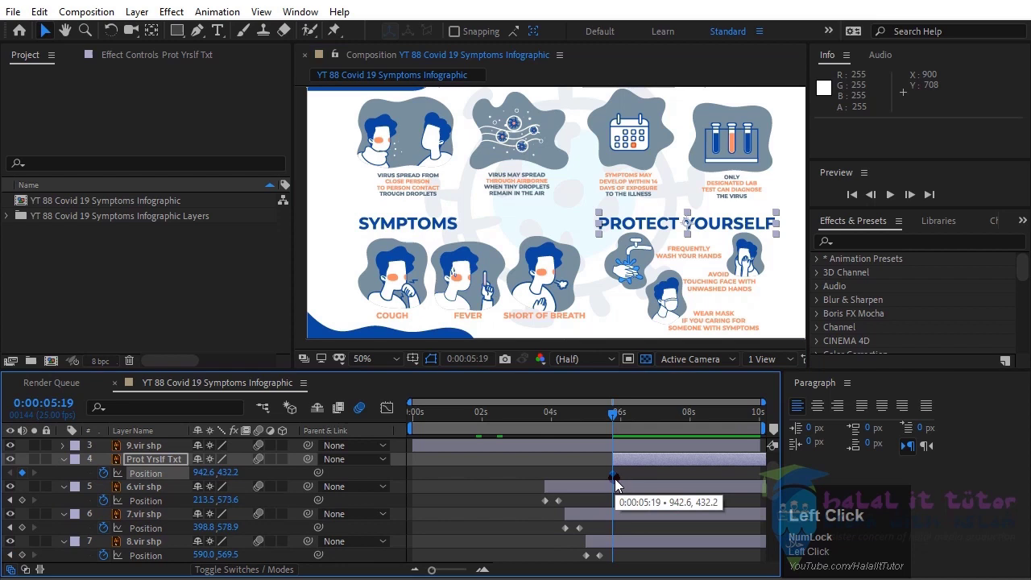
{"action": "key", "text": "shift+Page_Down"}
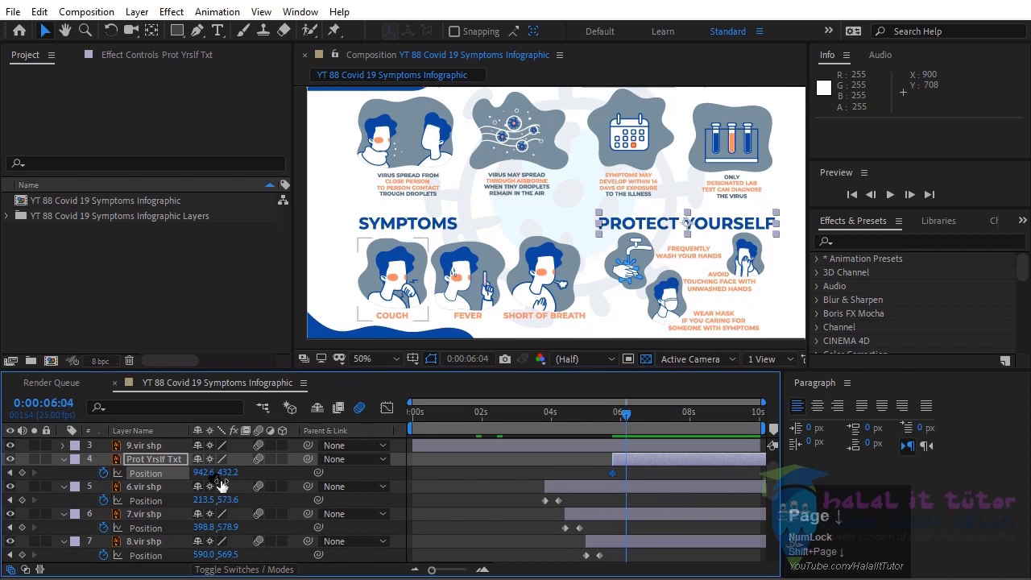
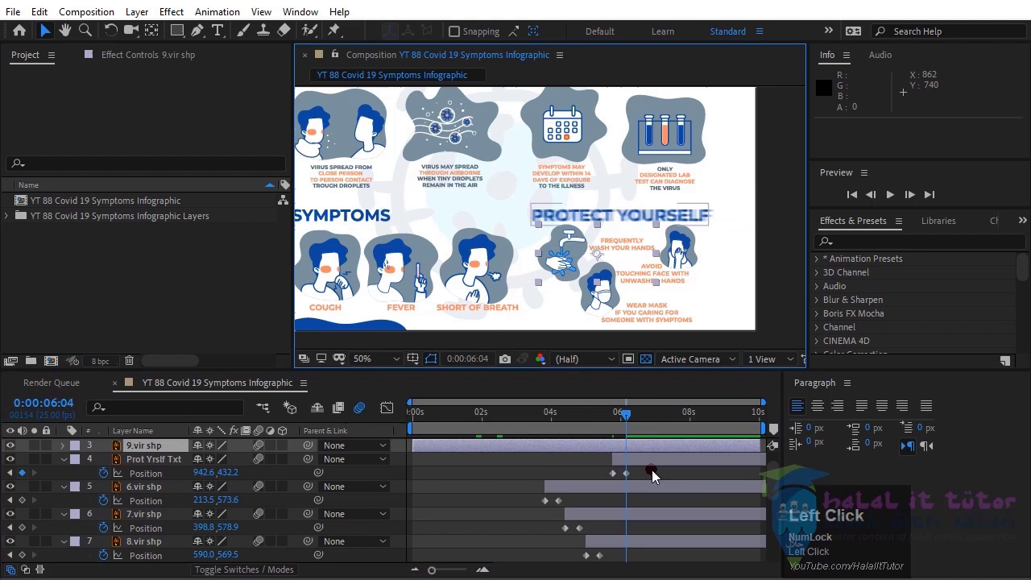
- Keyframe the hand-washing figure's Position at 6:09 and 6:19, starting it offset off-screen to the right
{"action": "key", "text": "Page_Down"}
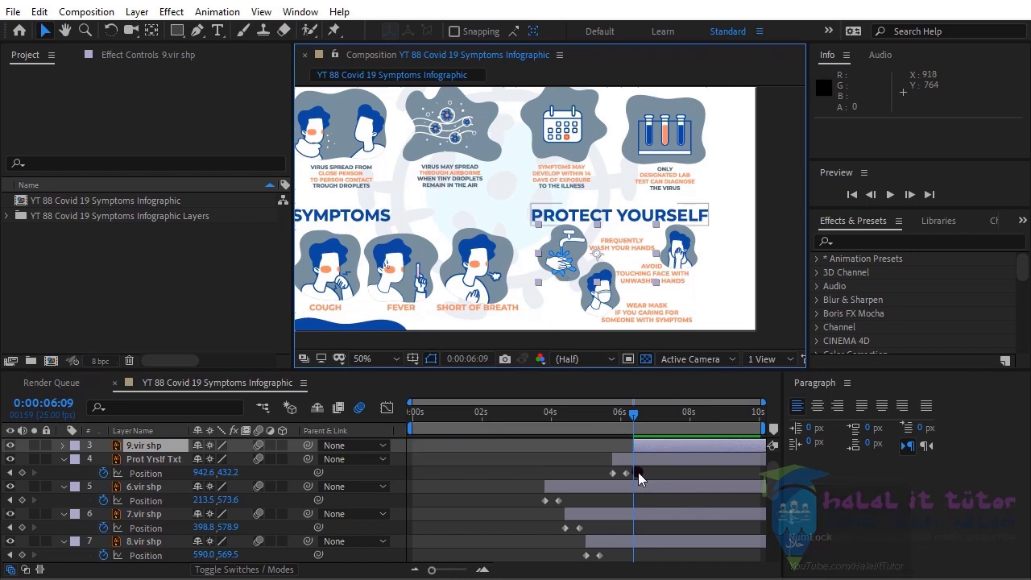
{"action": "key", "text": "p"}
{"action": "left_click", "coordinate": [114, 460]}
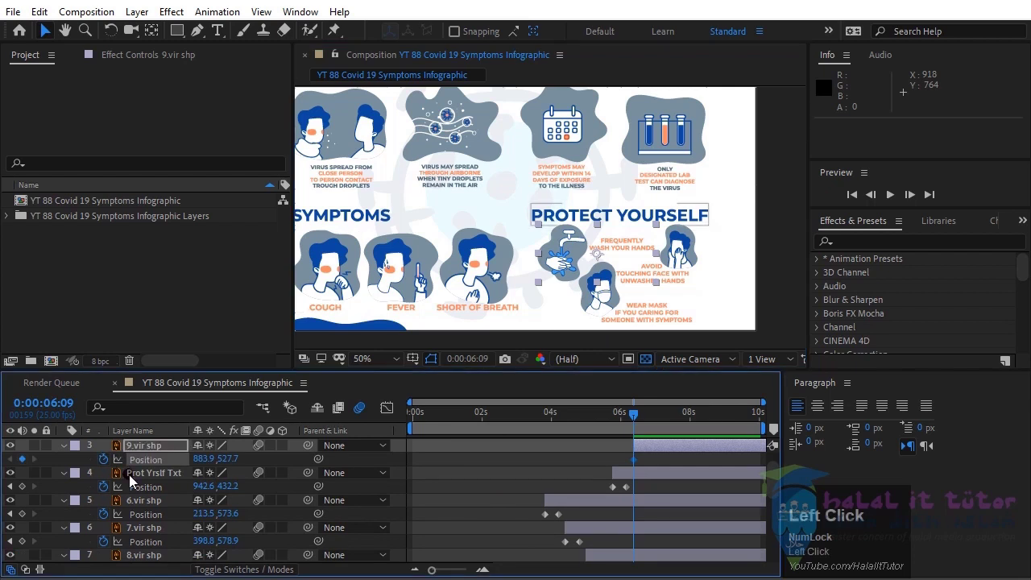
{"action": "key", "text": "Page_Down"}
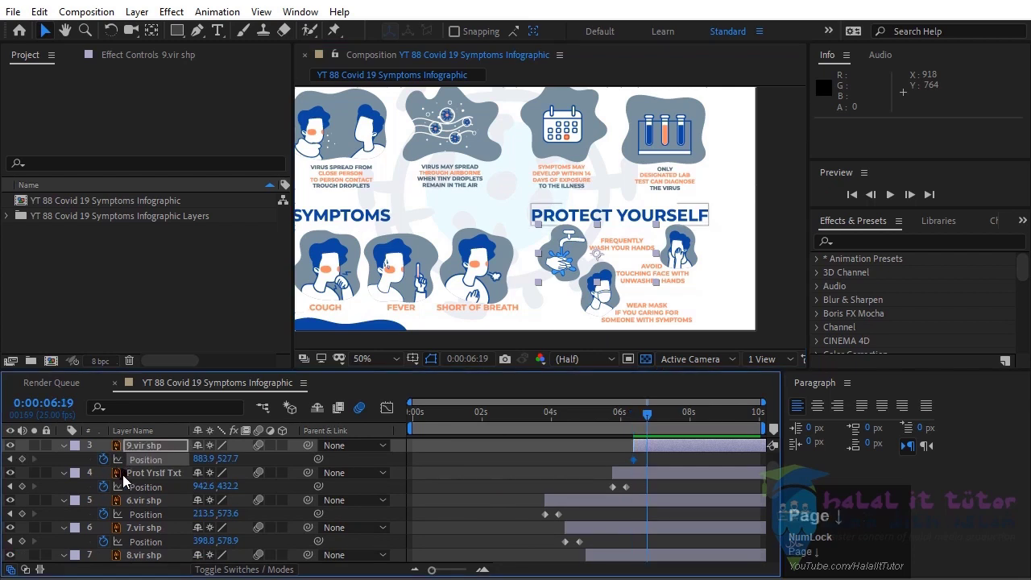
{"action": "left_click_drag", "start_coordinate": [30, 462], "coordinate": [42, 463]}
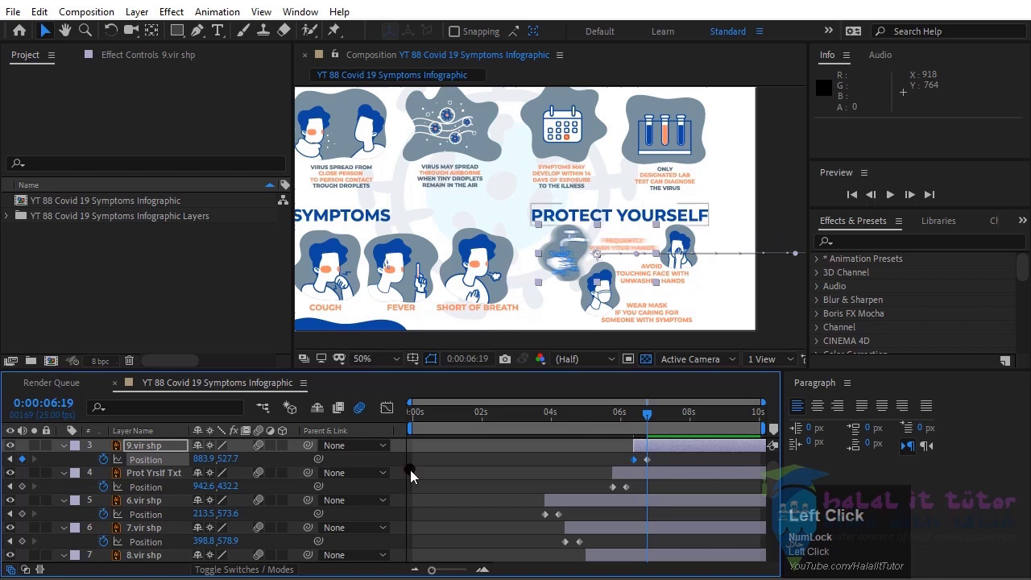
- Move to 6:24 and select the face-touching figure's layer
{"action": "key", "text": "Page_Down"}
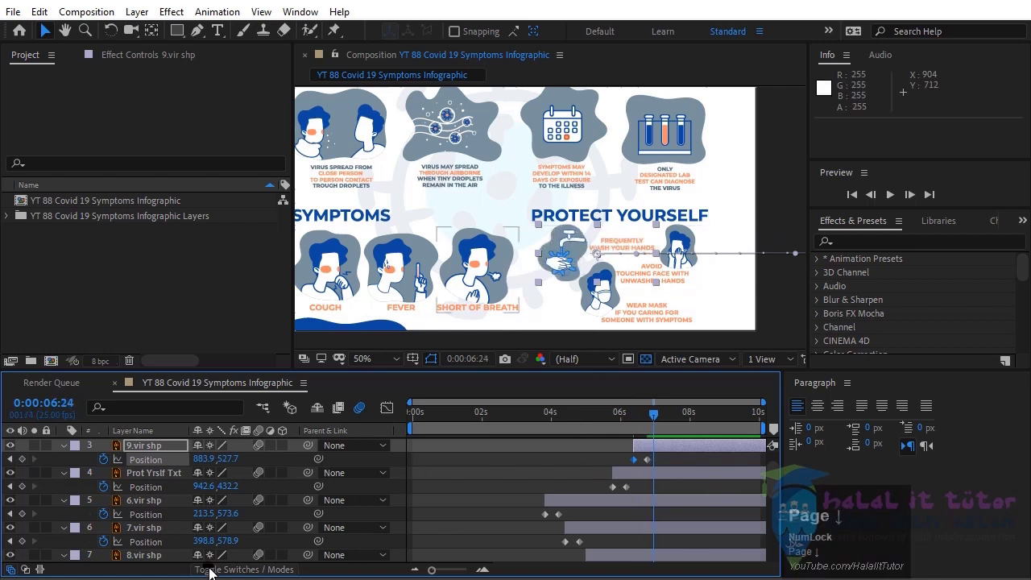
{"action": "left_click", "coordinate": [693, 257]}
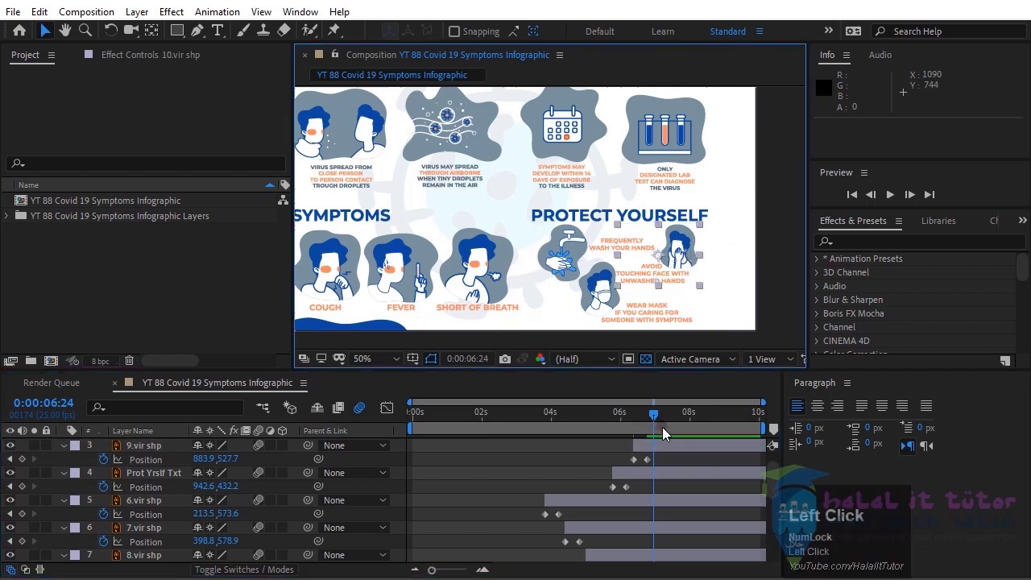
- Keyframe the face-touching figure's Position at 6:24 and 7:09, starting it offset to the right
{"action": "scroll", "scroll_direction": "up", "scroll_amount": 3}
{"action": "key", "text": "["}
{"action": "key", "text": "["}
{"action": "key", "text": "p"}
{"action": "left_click", "coordinate": [111, 476]}
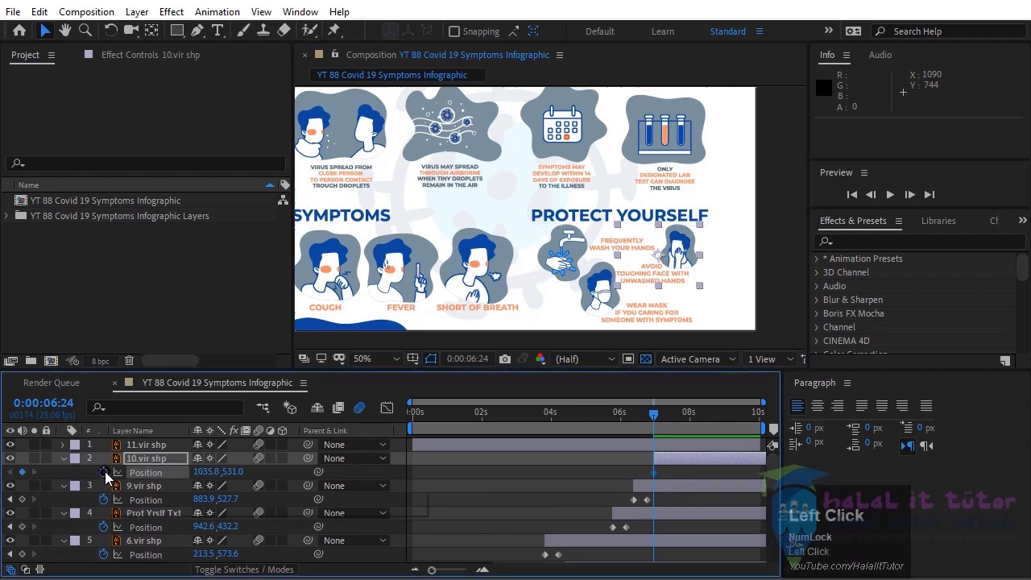
{"action": "key", "text": "shift+Page_Down"}
{"action": "left_click_drag", "start_coordinate": [30, 478], "coordinate": [39, 477]}
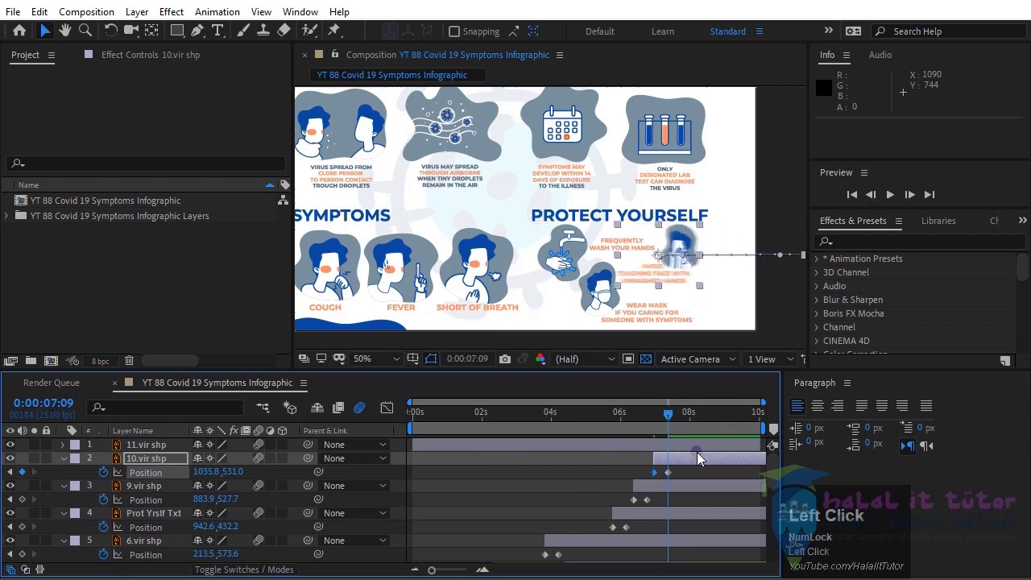
- Move to 7:14 and select the mask-wearing figure's layer
{"action": "key", "text": "Page_Down"}
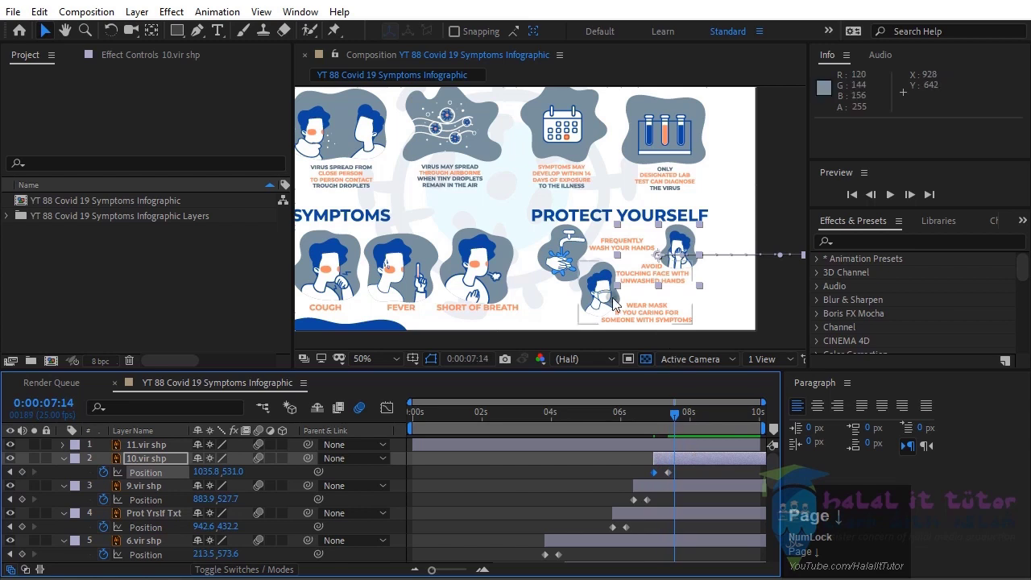
{"action": "left_click", "coordinate": [613, 301]}
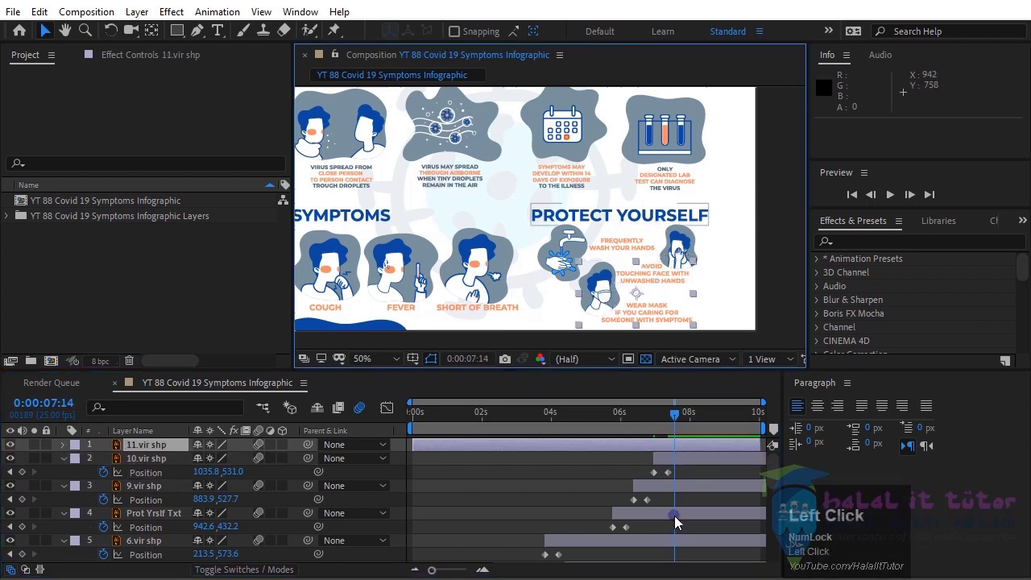
- Start the mask figure's layer at 7:14 and set Position keyframes at 7:14 and 7:24
{"action": "key", "text": "["}
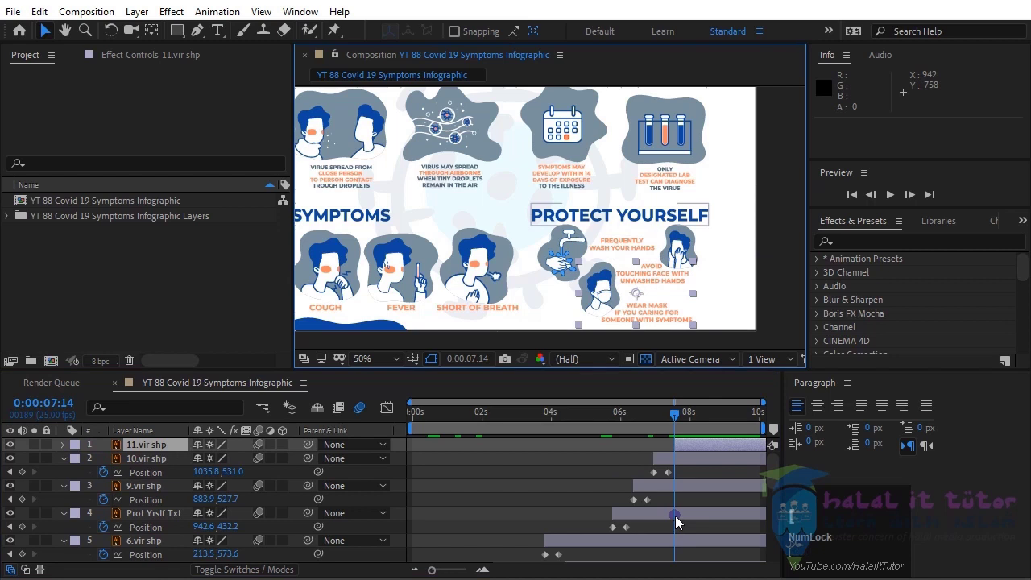
{"action": "key", "text": "p"}
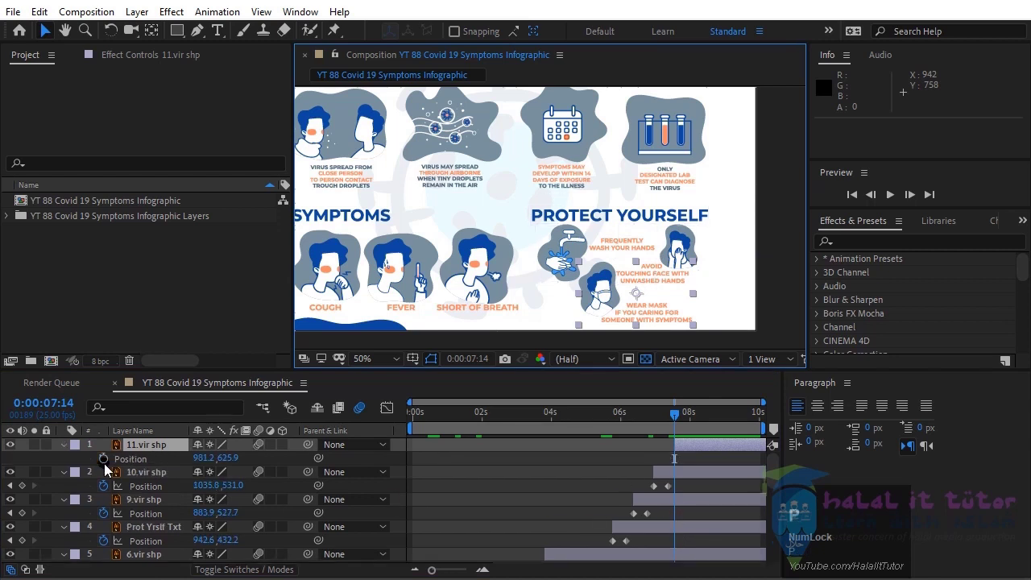
{"action": "left_click", "coordinate": [109, 460]}
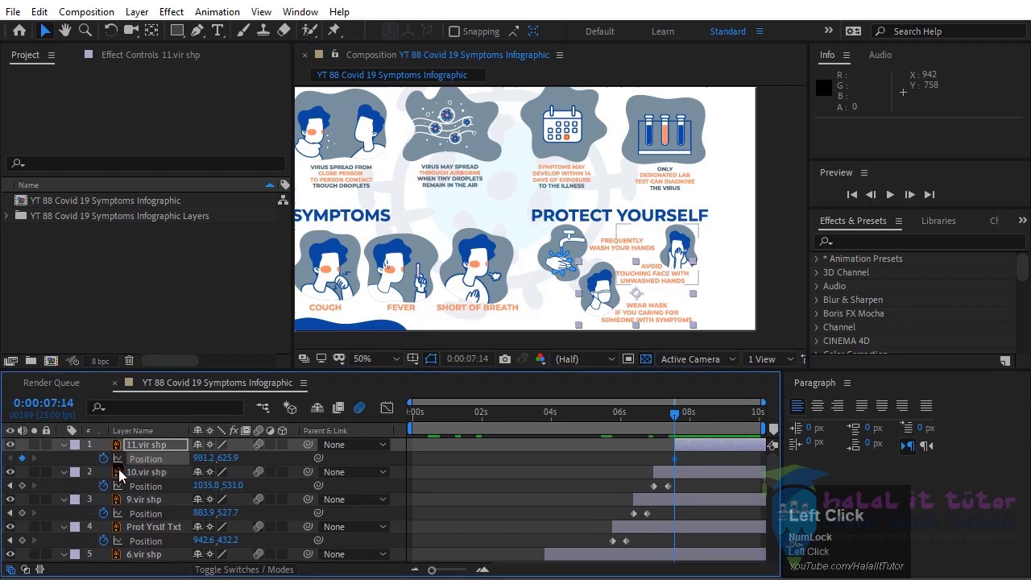
{"action": "key", "text": "shift+Page_Down"}
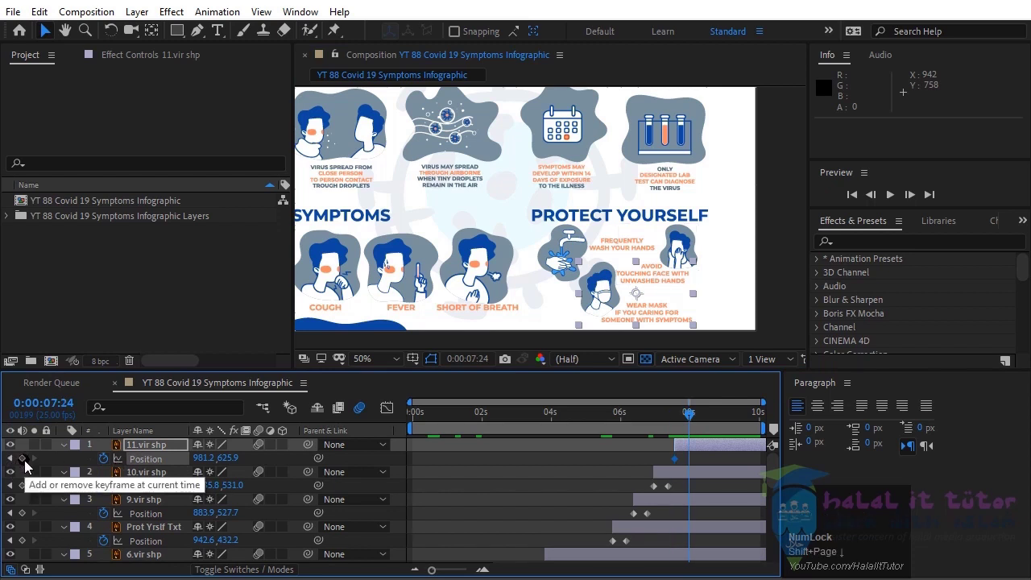
{"action": "left_click", "coordinate": [29, 463]}
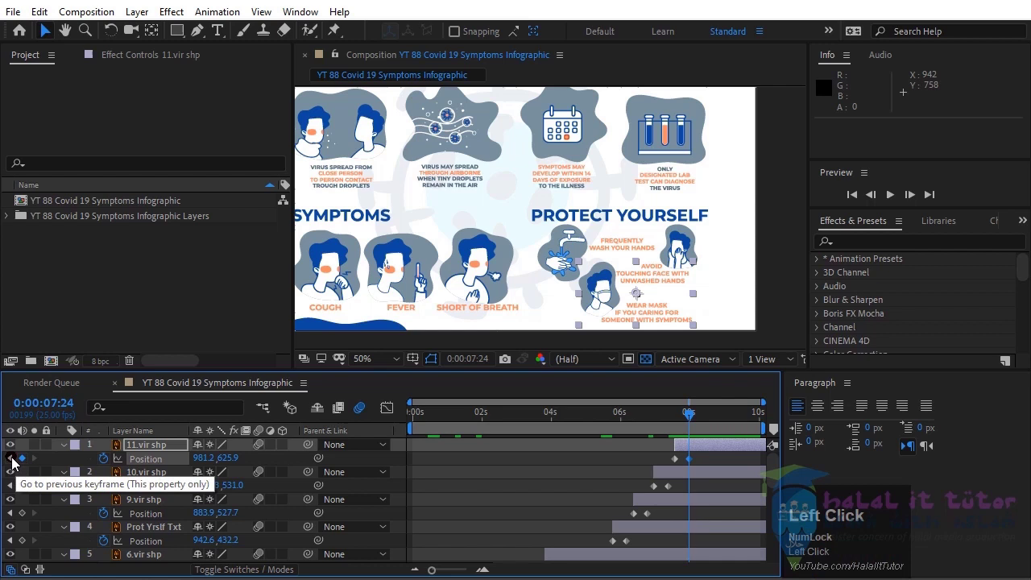
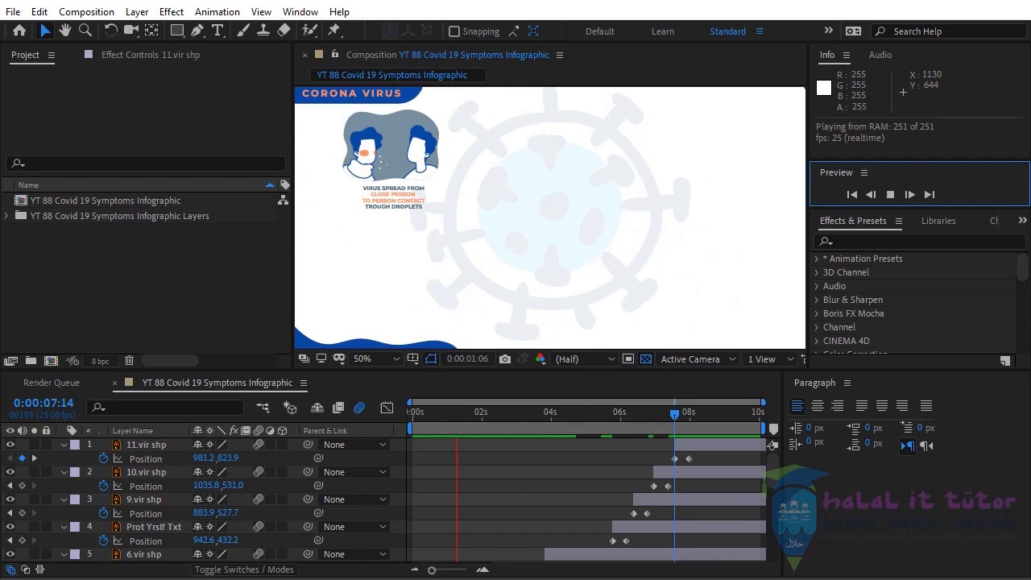
- Stop the RAM preview, scroll to the bottom of the timeline and select the BG Virus layer
{"action": "scroll", "scroll_direction": "down", "scroll_amount": 3}
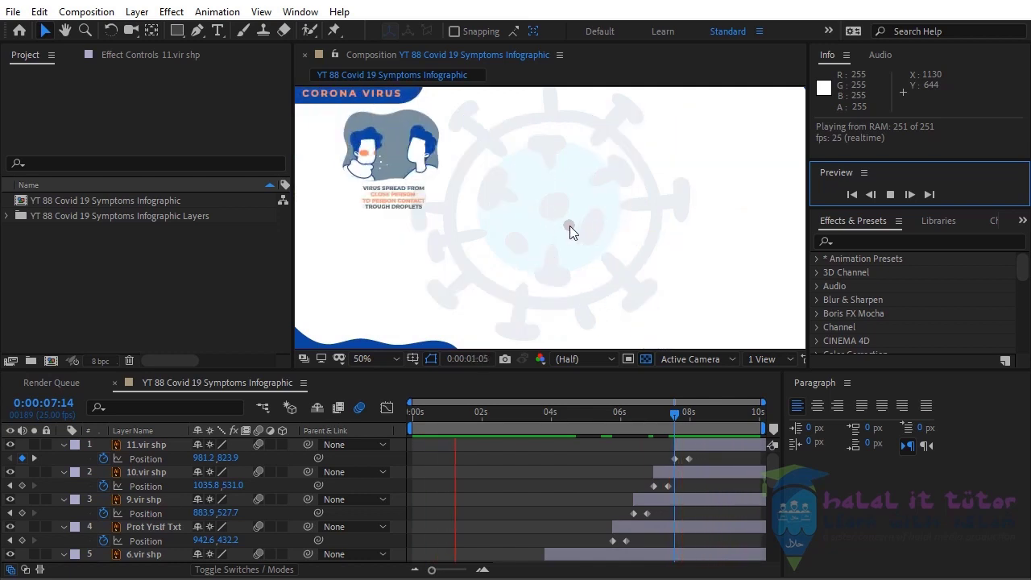
{"action": "left_click", "coordinate": [832, 542]}
{"action": "left_click", "coordinate": [839, 531]}
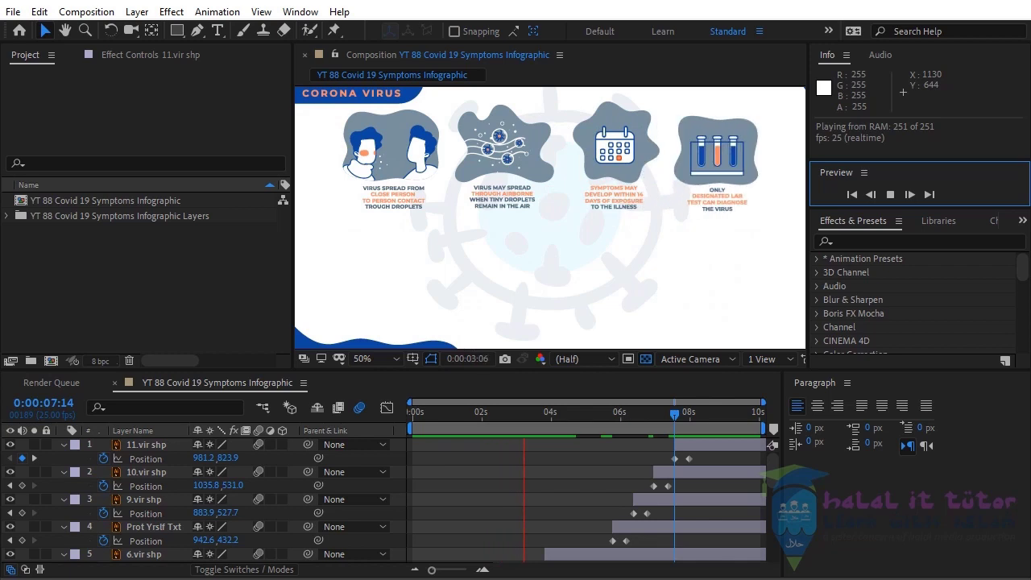
{"action": "left_click", "coordinate": [899, 197]}
{"action": "scroll", "scroll_direction": "down", "scroll_amount": 3}
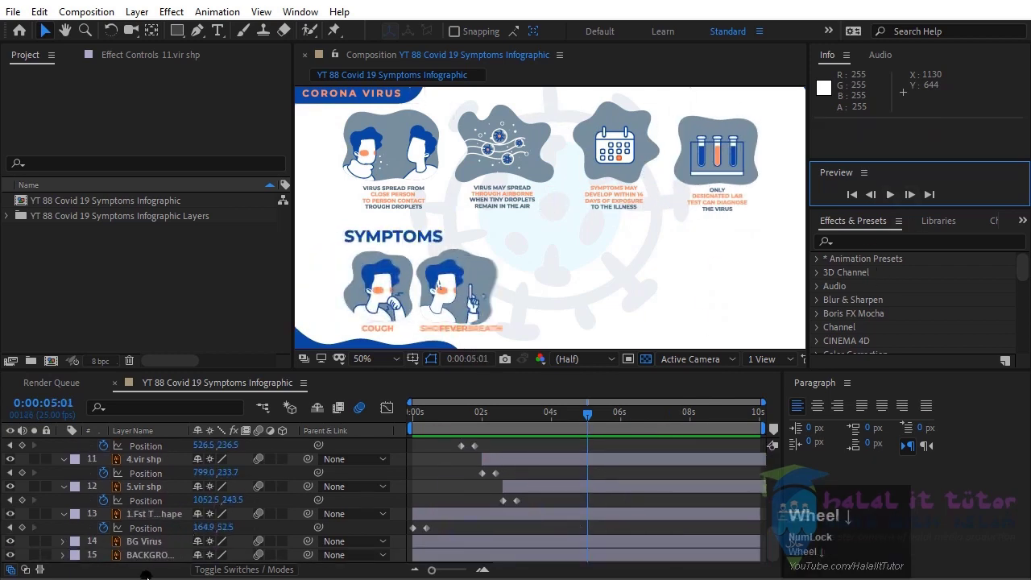
{"action": "left_click", "coordinate": [148, 548]}
{"action": "scroll", "scroll_direction": "down", "scroll_amount": 3}
- Add a Rotation expression to the background virus, typing time*10 for a continuous spin
{"action": "left_click_drag", "start_coordinate": [438, 415], "coordinate": [203, 533]}
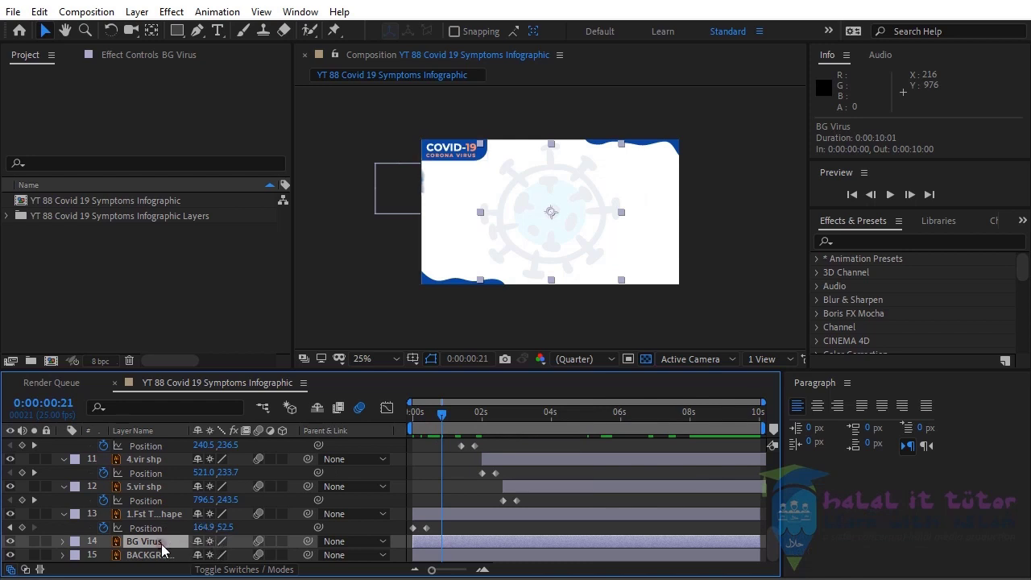
{"action": "key", "text": "r"}
{"action": "scroll", "scroll_direction": "down", "scroll_amount": 3}
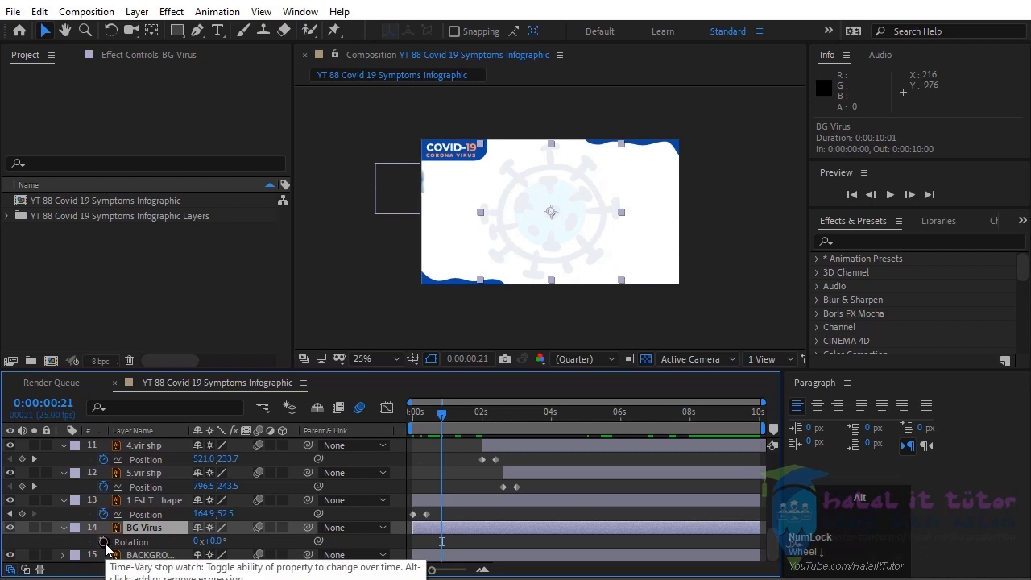
{"action": "left_click", "coordinate": [111, 545]}
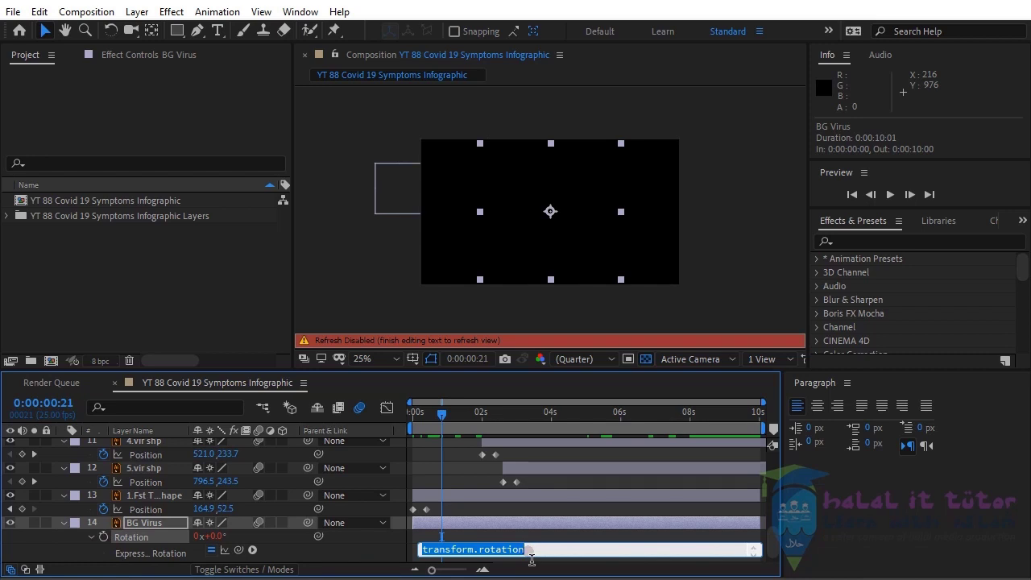
{"action": "type", "text": "time"}
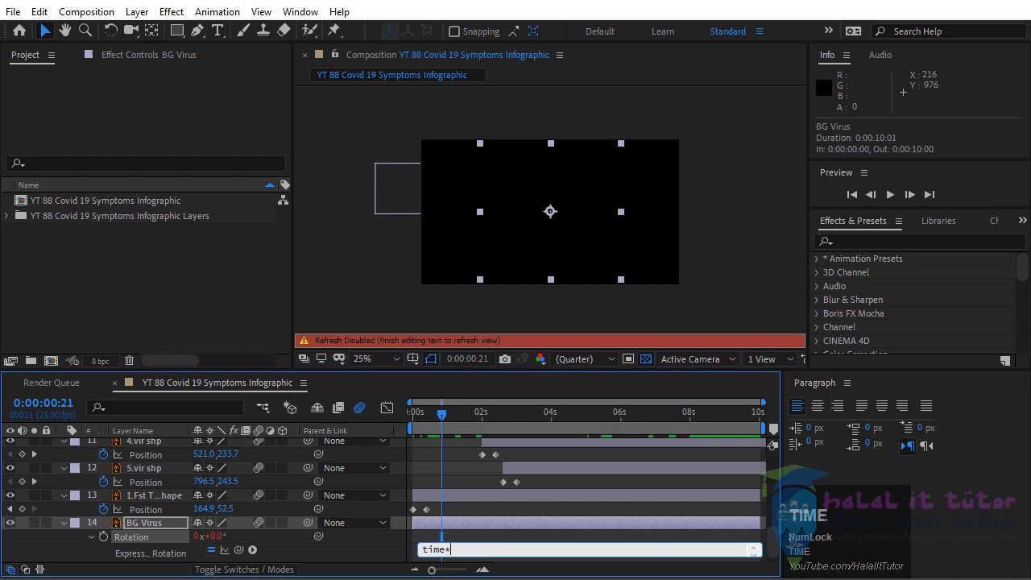